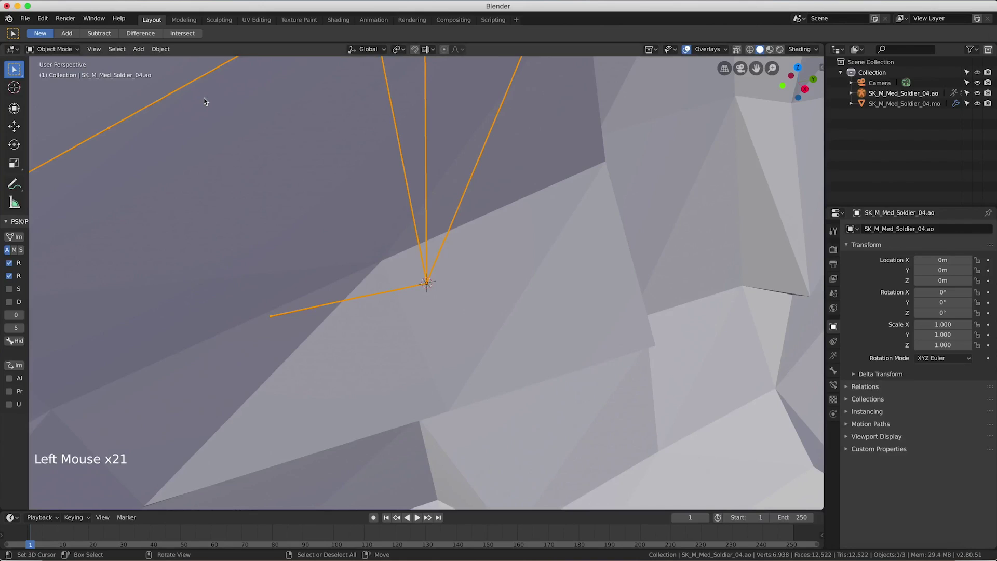
Frame the imported soldier body and orbit around it to inspect the torso and chest.
key("f")
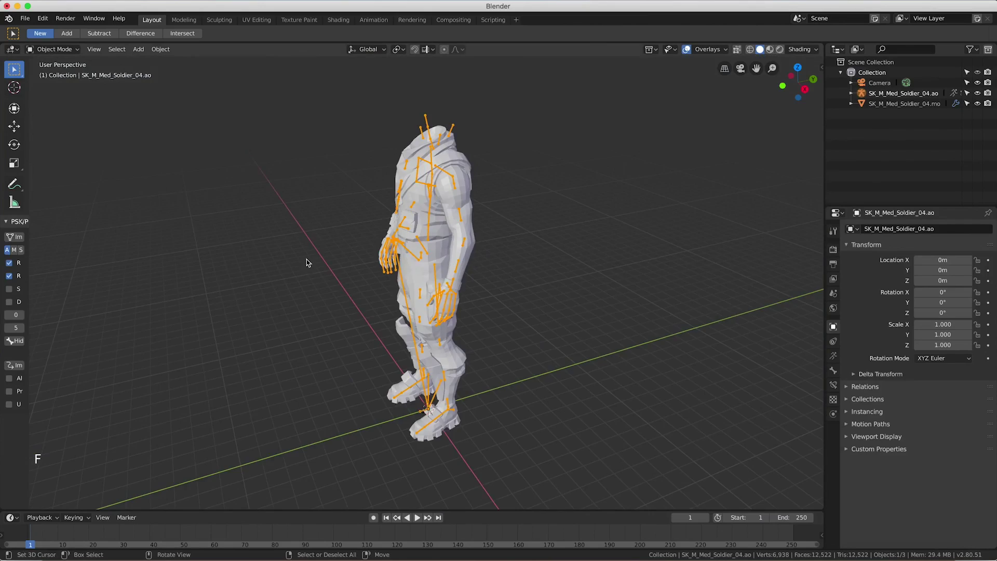
middle_click(319, 261)
middle_click(386, 260)
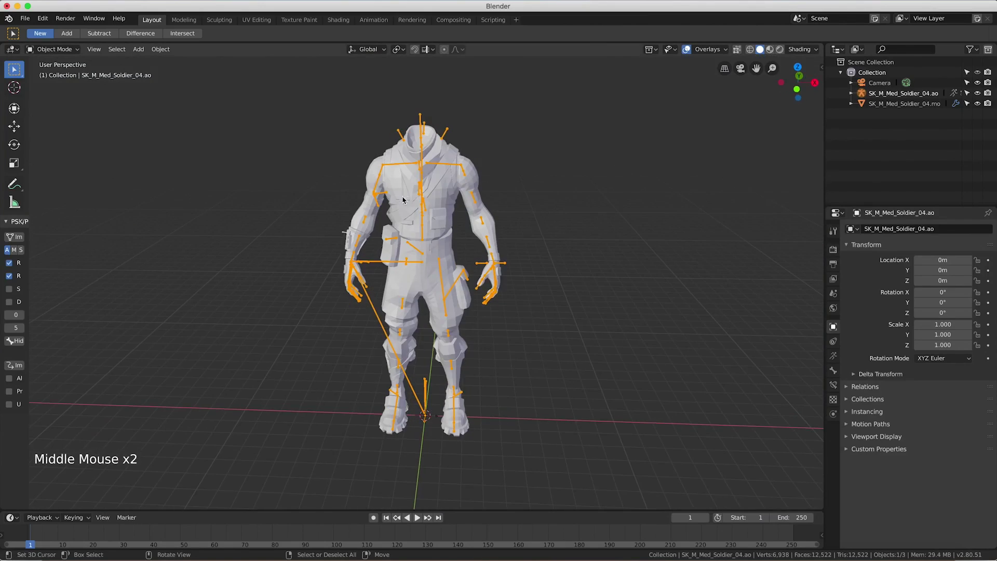
scroll("up", 3)
middle_click(406, 178)
scroll("up", 3)
middle_click(403, 199)
scroll("up", 3)
middle_click(331, 216)
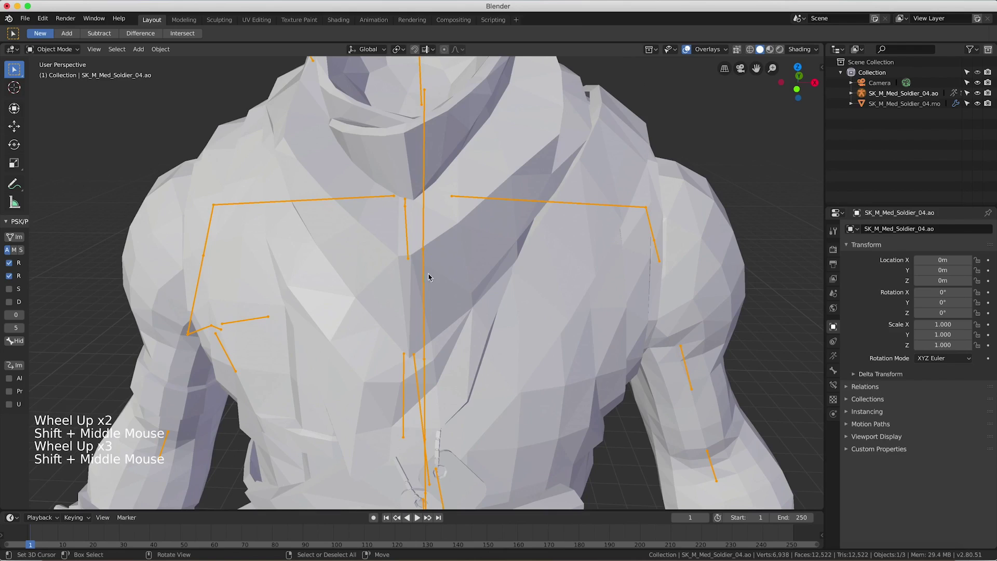
Shade the body mesh smooth, then start a new PSK import for the head.
right_click(588, 334)
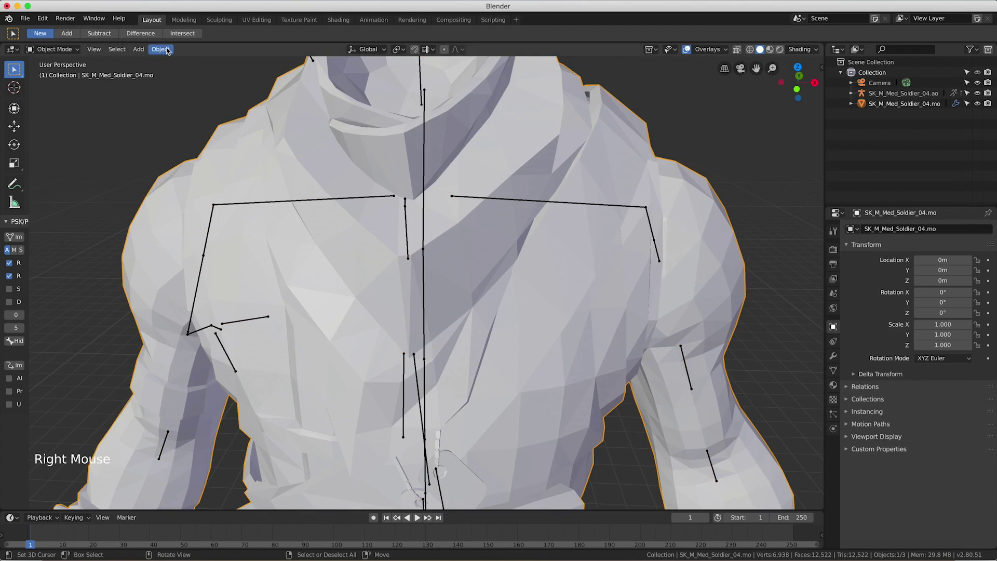
right_click(339, 197)
right_click(335, 200)
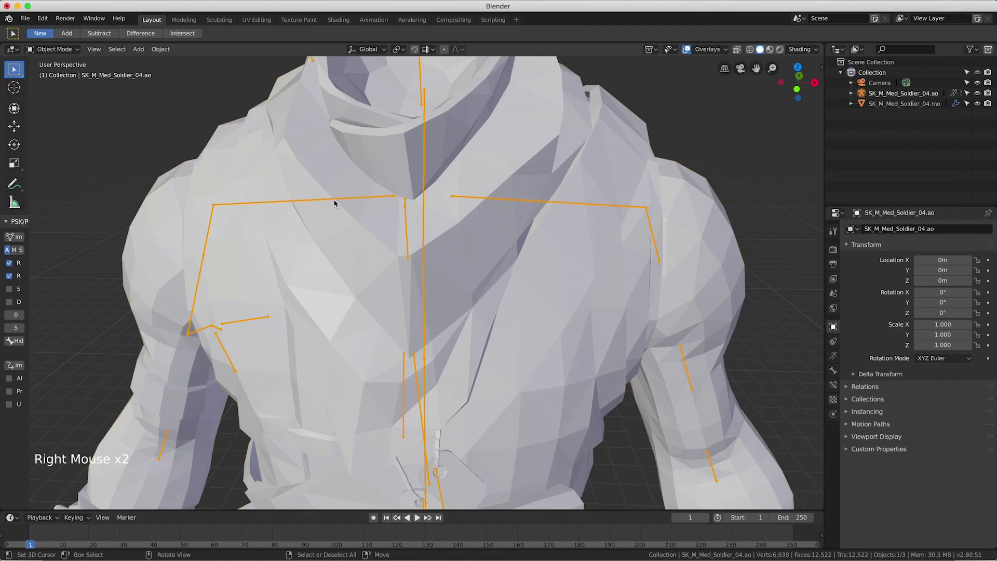
scroll("down", 3)
right_click(436, 169)
left_click(172, 56)
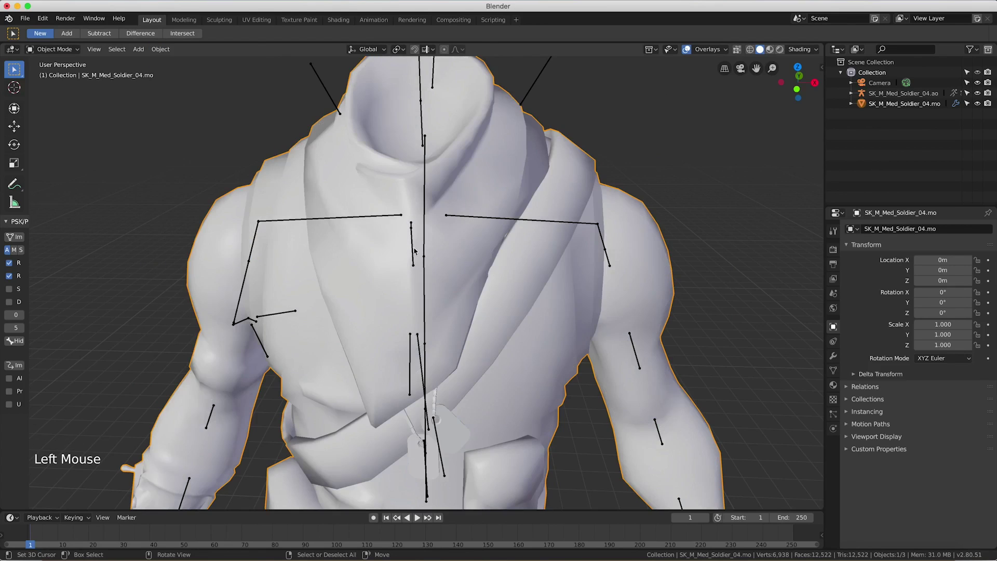
scroll("down", 3)
left_click(24, 241)
Import the M_MED_CAU_Jonesy_Head_01 PSK onto the body and inspect the head in place.
left_click(207, 91)
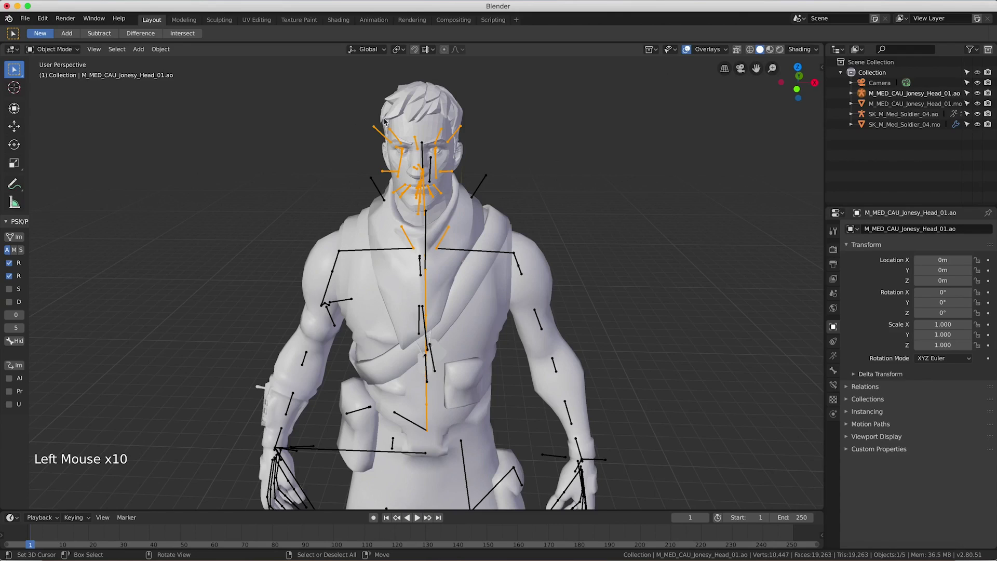
right_click(395, 119)
left_click(169, 48)
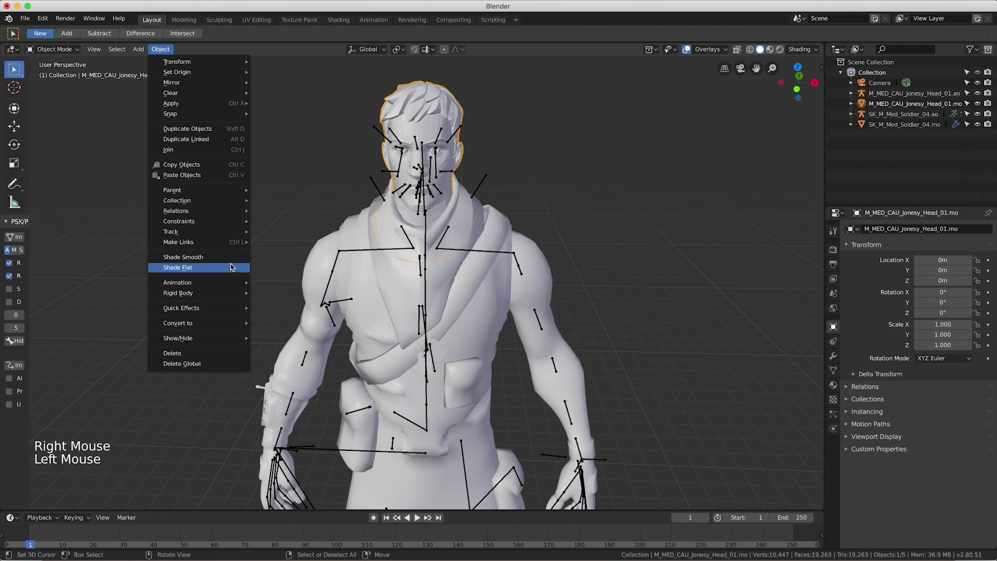
key("f")
middle_click(501, 336)
middle_click(393, 253)
right_click(314, 257)
key("g")
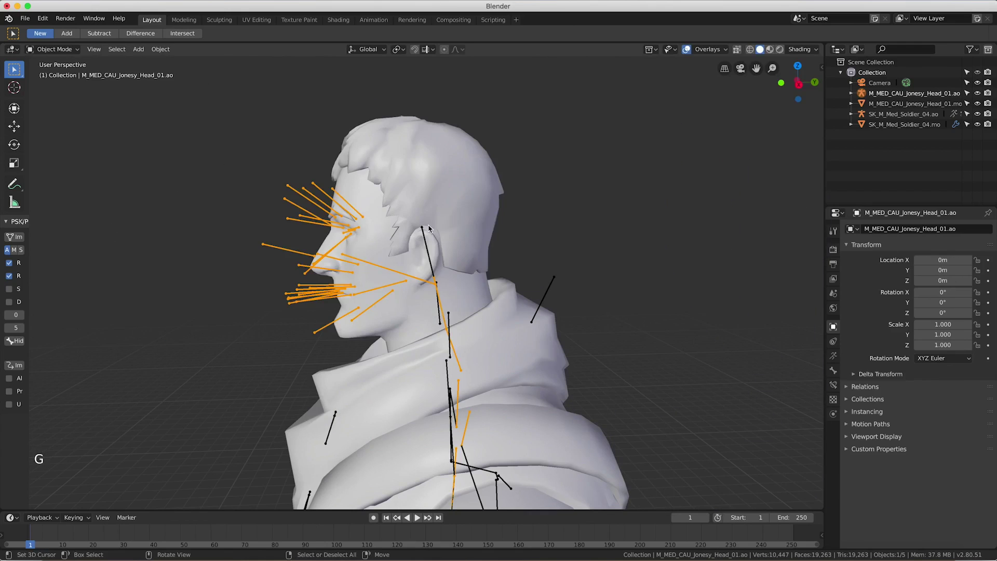
scroll("down", 3)
scroll("down", 3)
middle_click(393, 301)
middle_click(436, 390)
Try joining the head skeleton into the body skeleton with Ctrl+J and check the shoulders.
right_click(387, 402)
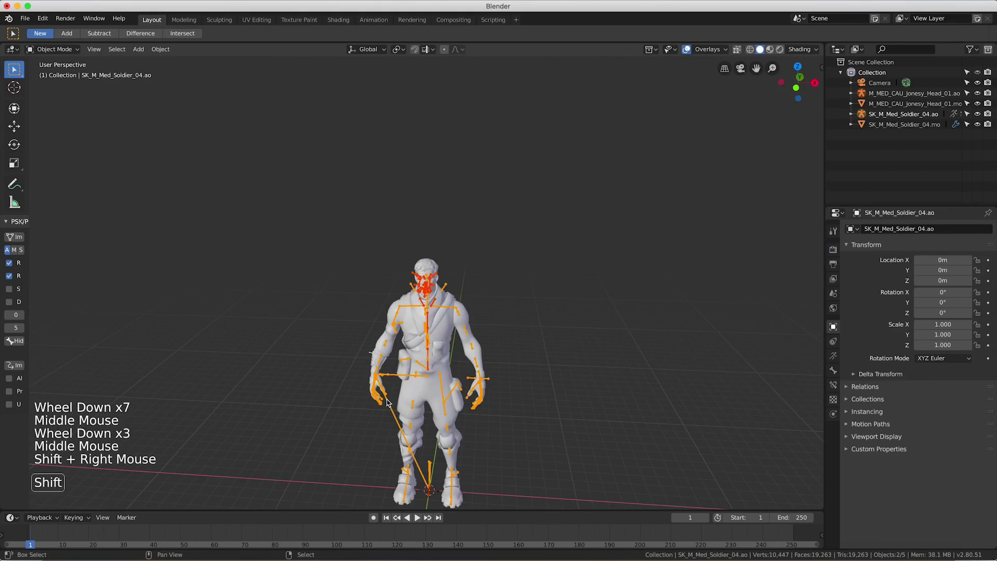
key("ctrl+j")
key("f")
middle_click(489, 321)
scroll("up", 3)
middle_click(312, 367)
scroll("up", 3)
middle_click(386, 379)
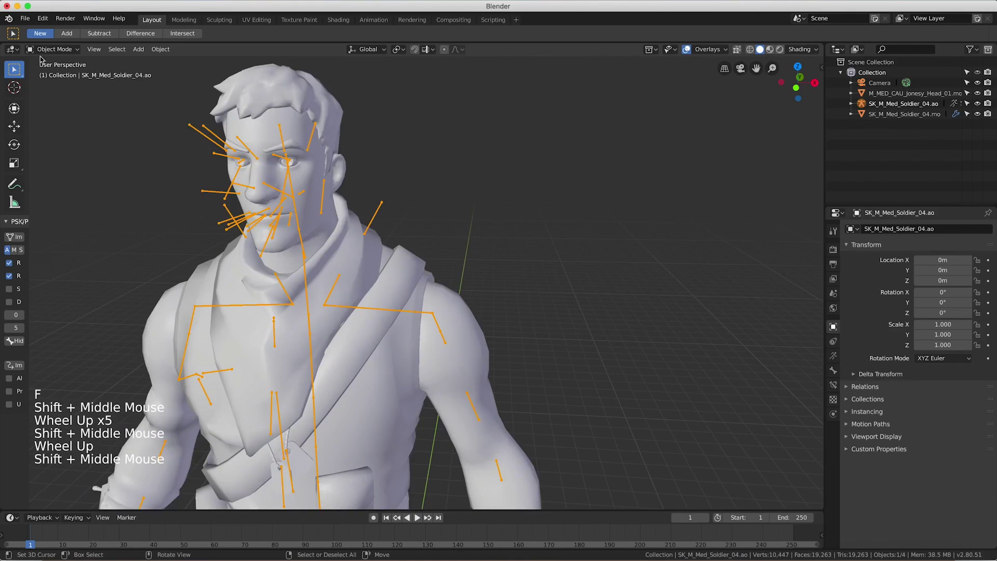
left_click(41, 51)
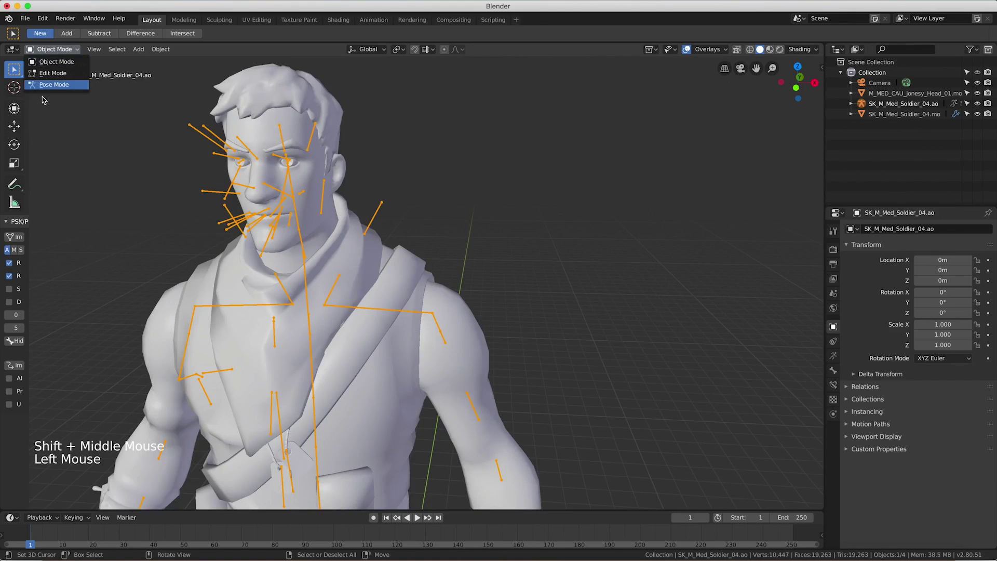
middle_click(255, 346)
left_click(39, 48)
Undo the skeleton merge and switch the head armature into Pose Mode.
key("super+z")
key("super+z")
key("super+z")
right_click(205, 172)
right_click(189, 166)
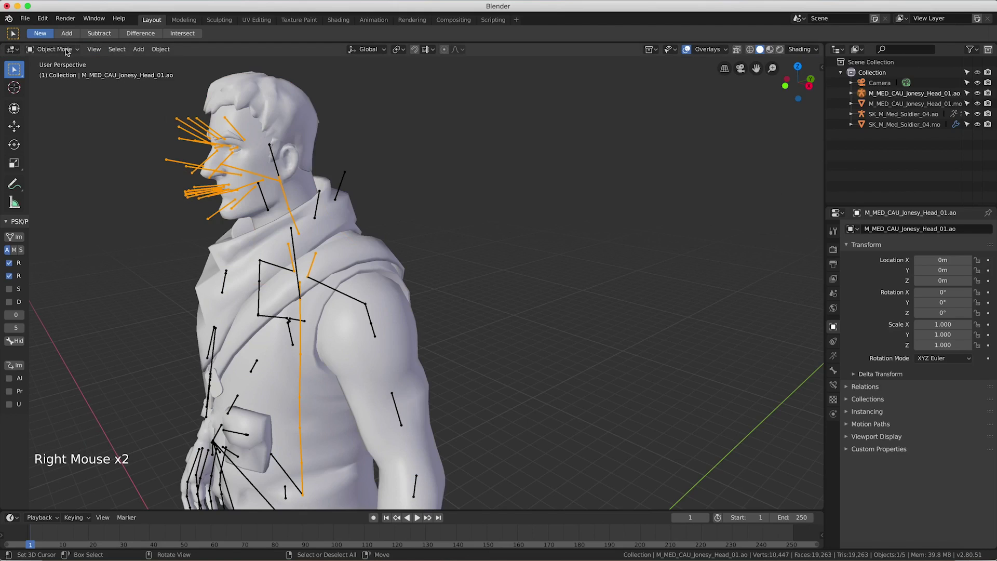
left_click(67, 50)
right_click(87, 108)
scroll("down", 3)
Show the head armature's Object Data settings and pick the Unused bones group with No children.
middle_click(367, 429)
scroll("up", 3)
middle_click(336, 313)
scroll("up", 3)
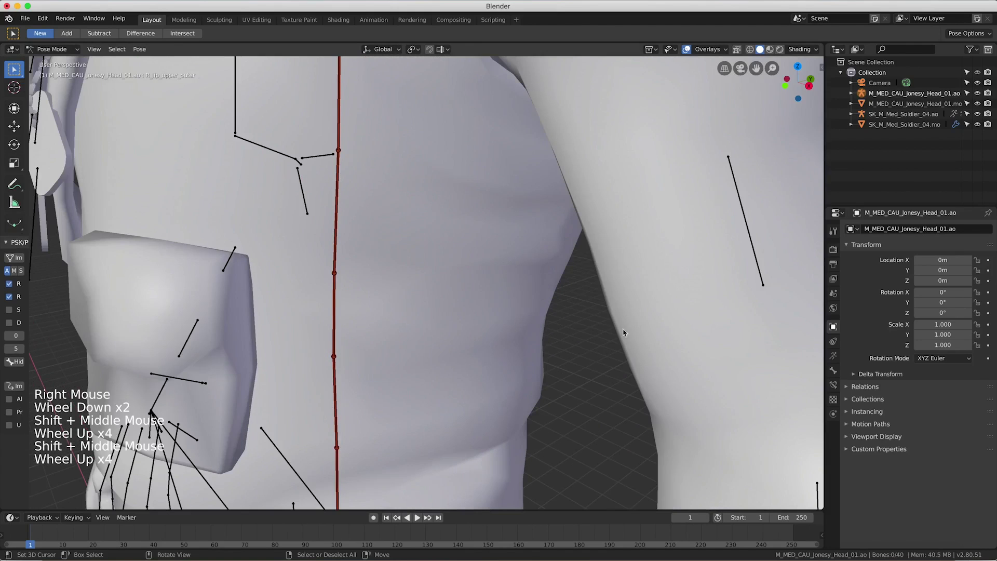
left_click(836, 365)
left_click(836, 359)
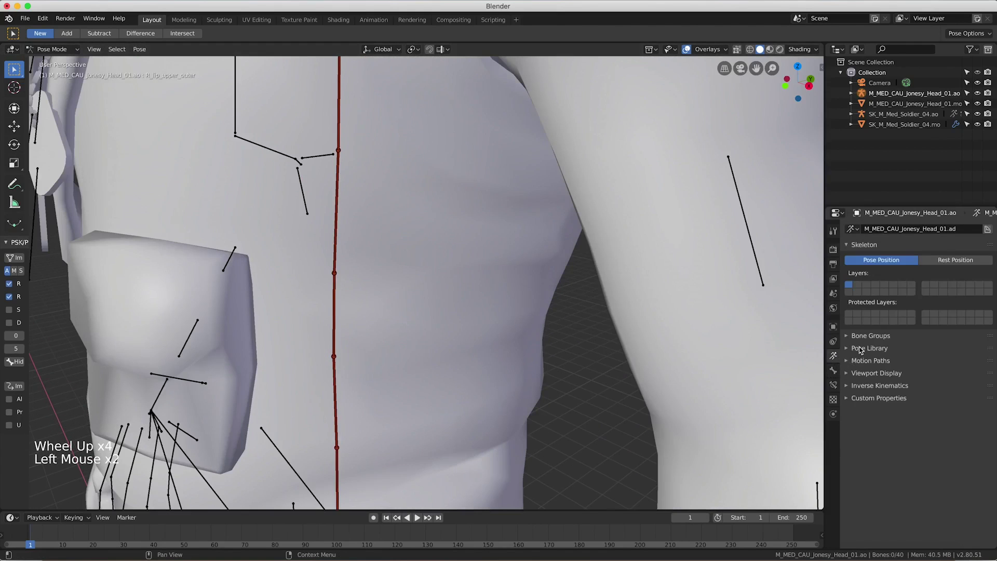
left_click(866, 337)
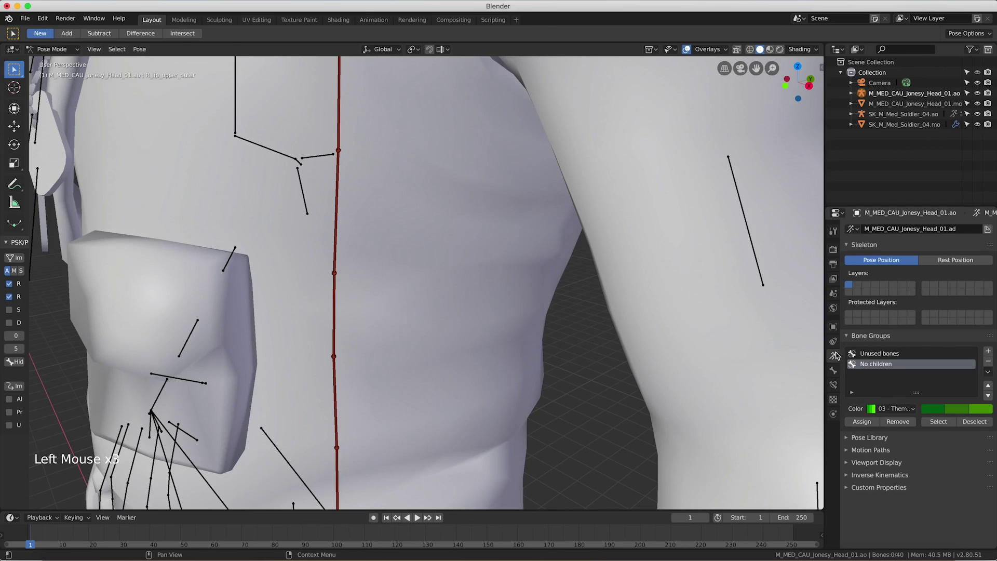
left_click(891, 357)
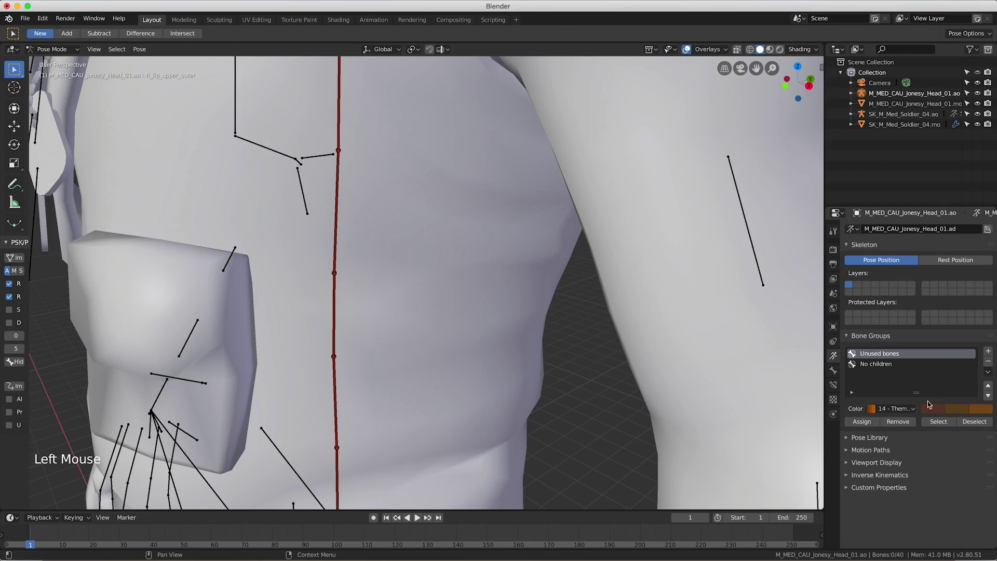
left_click(936, 425)
scroll("down", 3)
Inspect the head skeleton's bones in Edit Mode, then select the body skeleton.
key("Tab")
scroll("down", 3)
scroll("down", 3)
key("x")
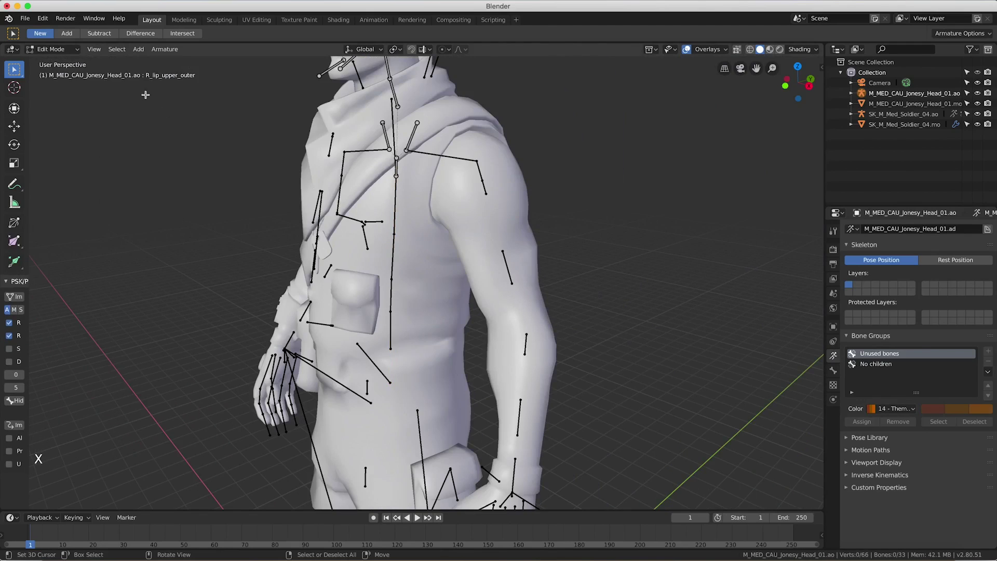
double_click(76, 57)
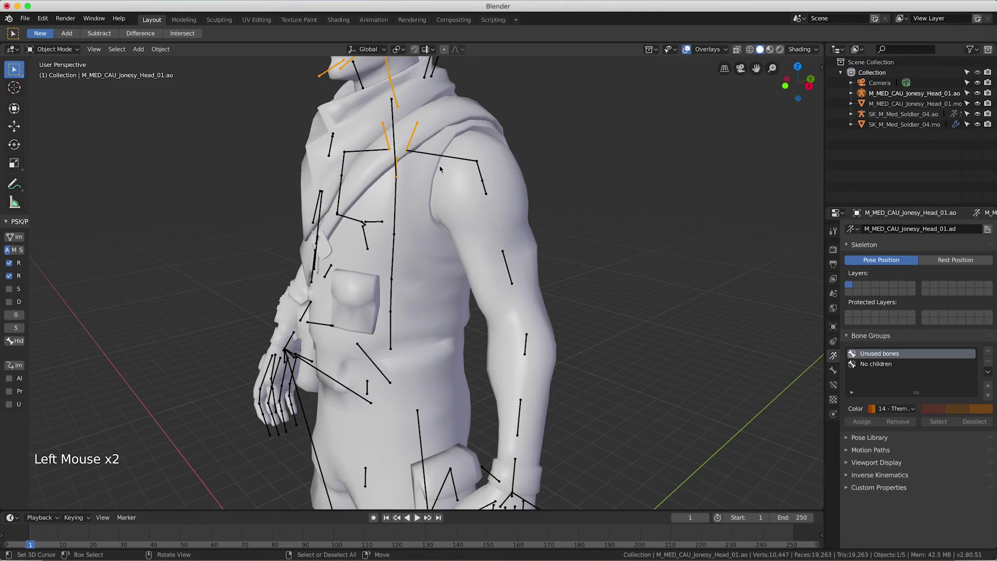
right_click(434, 155)
left_click(78, 49)
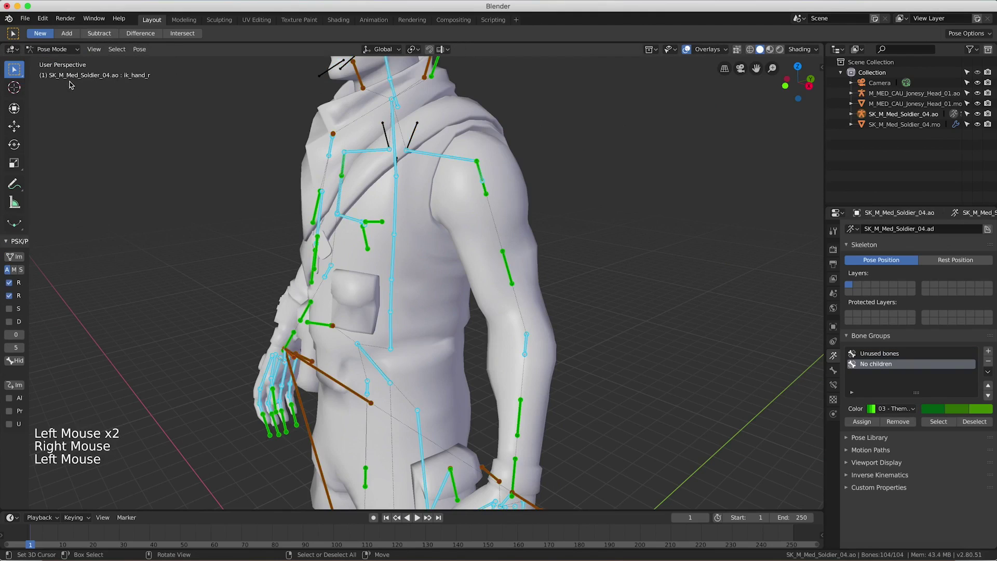
right_click(104, 101)
Check the body skeleton's bone groups the same way, then select the head skeleton again.
left_click(887, 356)
left_click(942, 423)
key("Tab")
scroll("down", 3)
key("x")
left_click(70, 45)
left_click(70, 54)
right_click(347, 120)
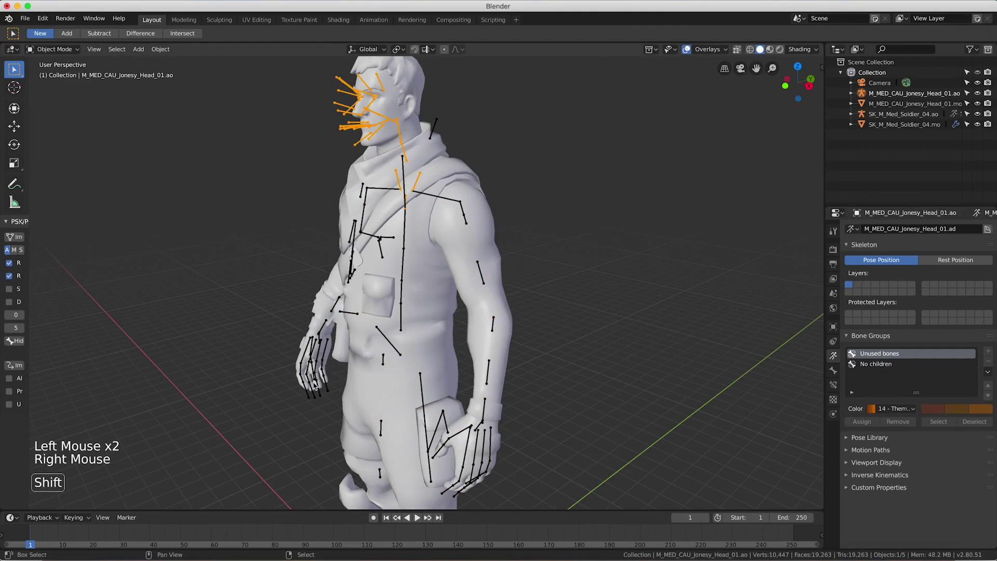
right_click(315, 396)
Join the head skeleton into the body armature and select the neck bone on the merged rig.
key("ctrl+j")
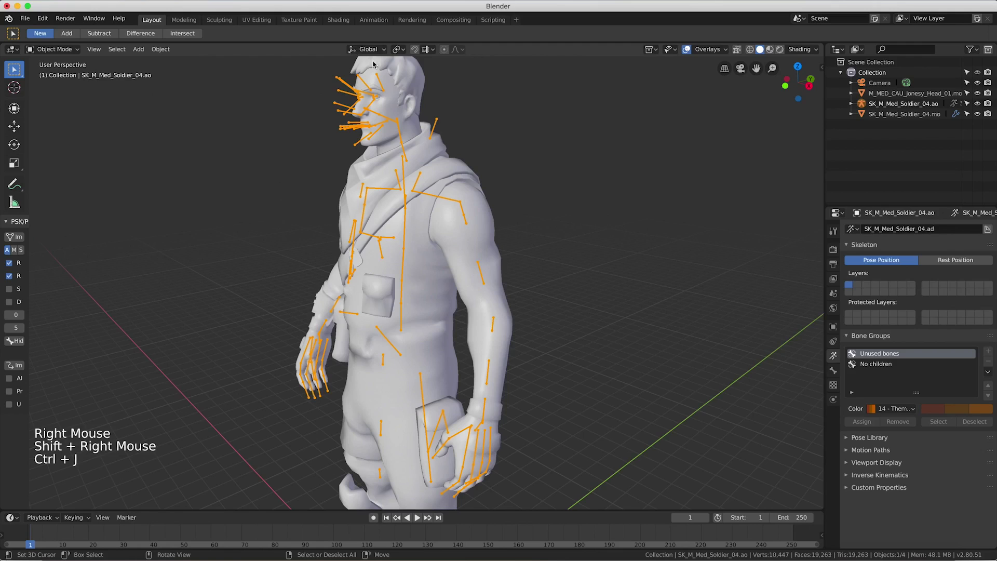
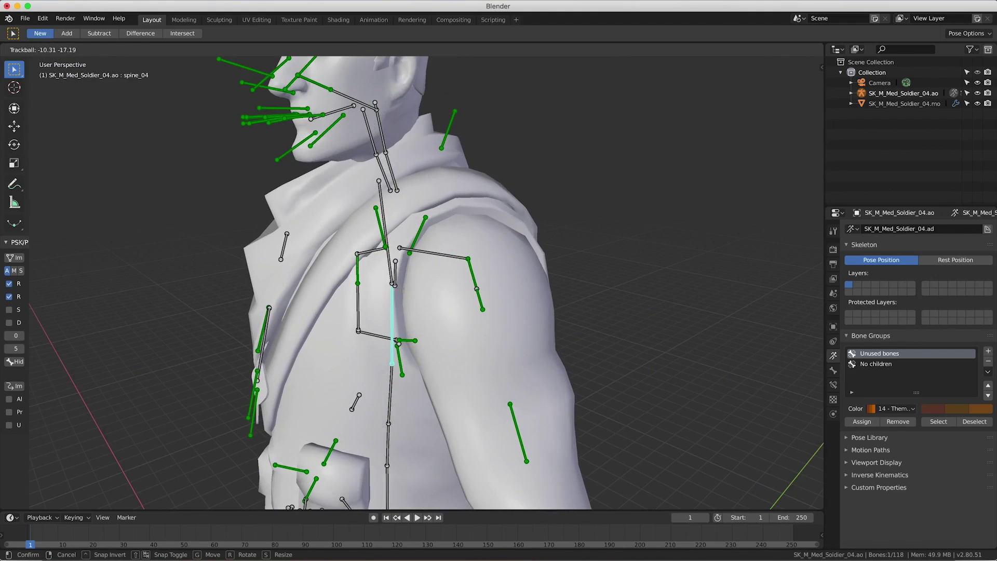
scroll("up", 3)
scroll("up", 3)
middle_click(325, 152)
scroll("up", 3)
middle_click(377, 434)
right_click(415, 289)
right_click(413, 291)
right_click(410, 295)
scroll("down", 3)
middle_click(286, 277)
middle_click(299, 283)
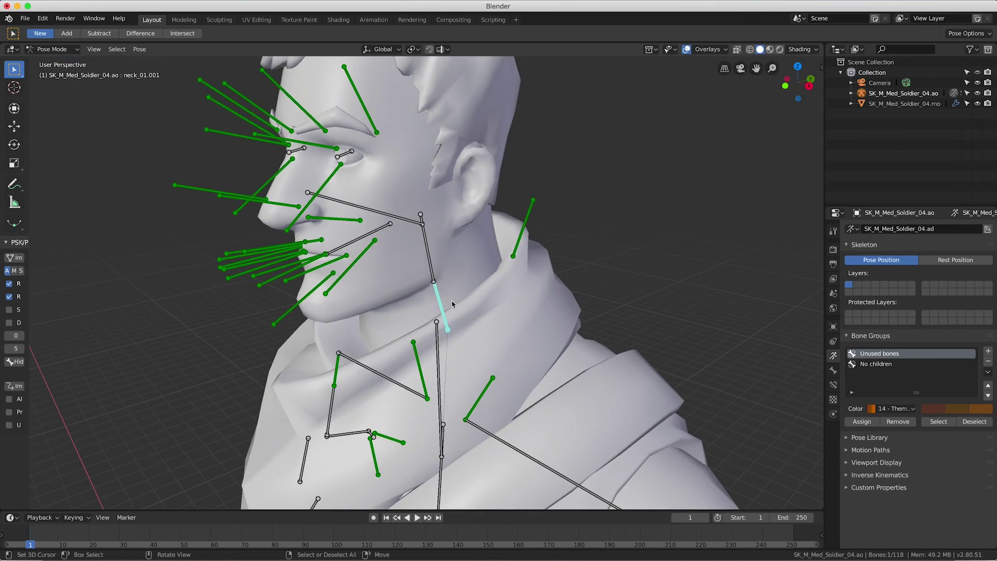
right_click(439, 290)
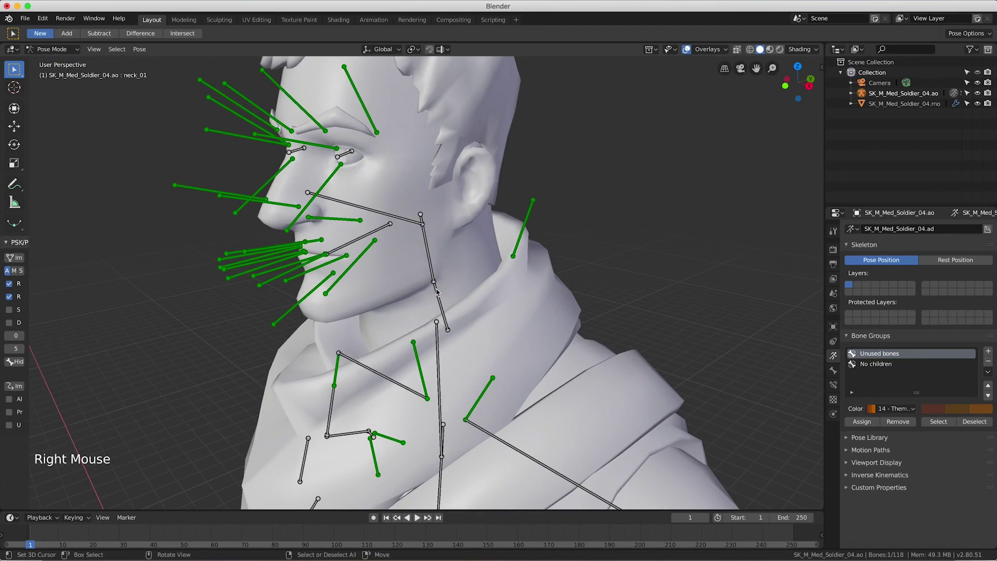
right_click(439, 290)
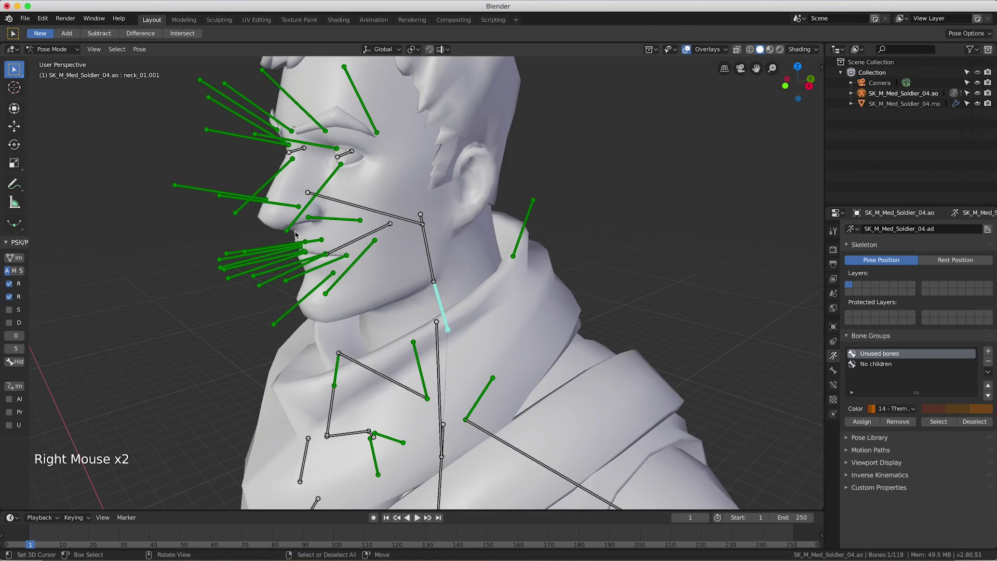
Delete redundant bones in Edit Mode, trimming the armature from 118 to 113, and return to Pose Mode.
key("Tab")
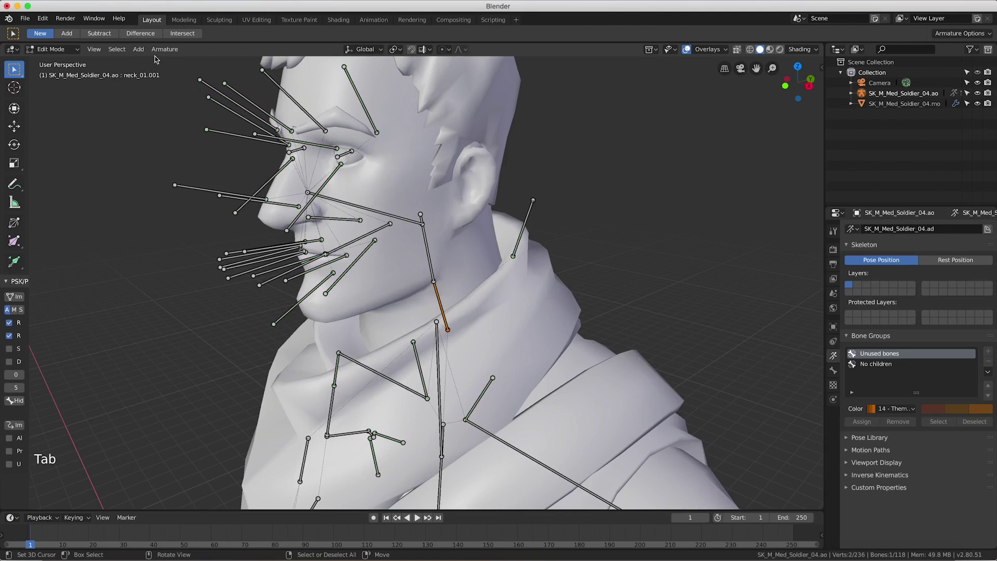
left_click(122, 52)
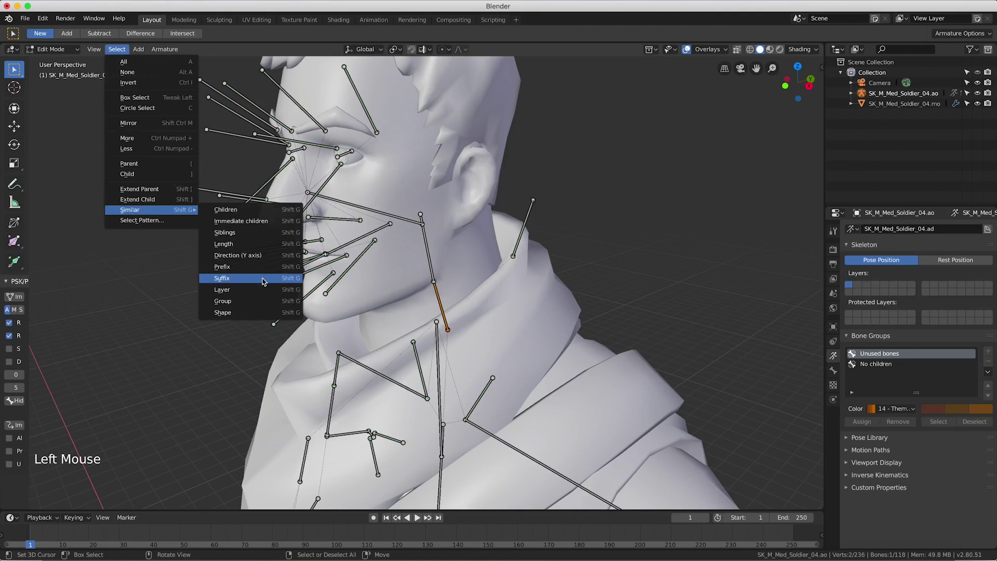
scroll("down", 3)
key("x")
key("Tab")
right_click(439, 425)
middle_click(432, 398)
key("r")
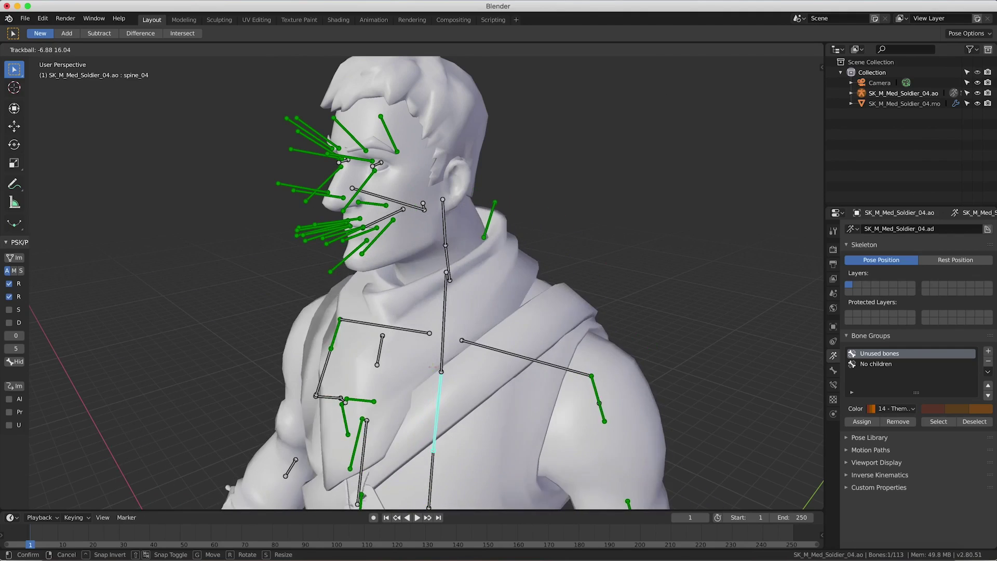
Parent one neck bone to its neighbouring bone with Keep Offset in Edit Mode.
scroll("up", 3)
middle_click(352, 166)
middle_click(362, 246)
middle_click(362, 245)
scroll("up", 3)
middle_click(377, 192)
scroll("up", 3)
key("r")
scroll("down", 3)
right_click(369, 240)
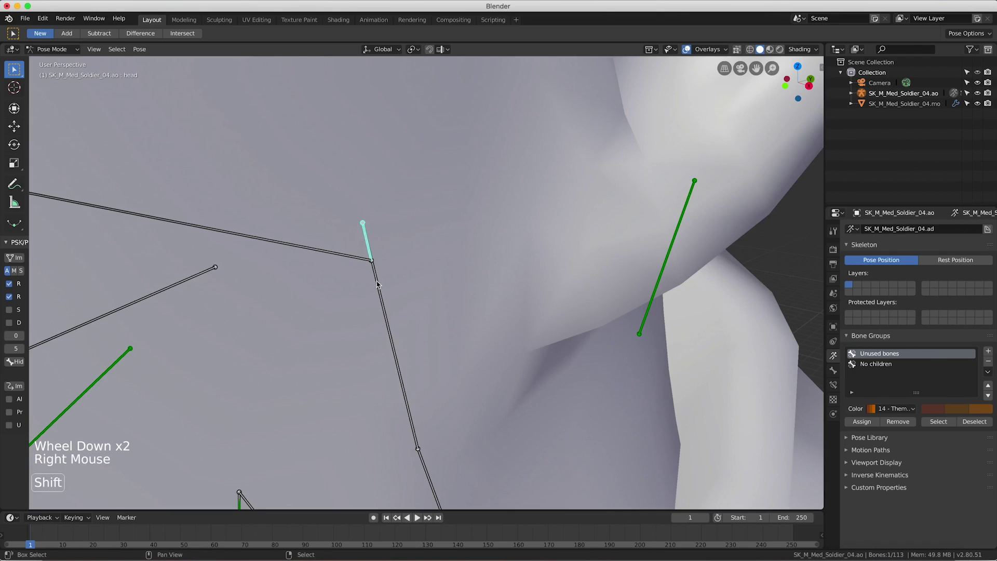
right_click(380, 282)
key("Tab")
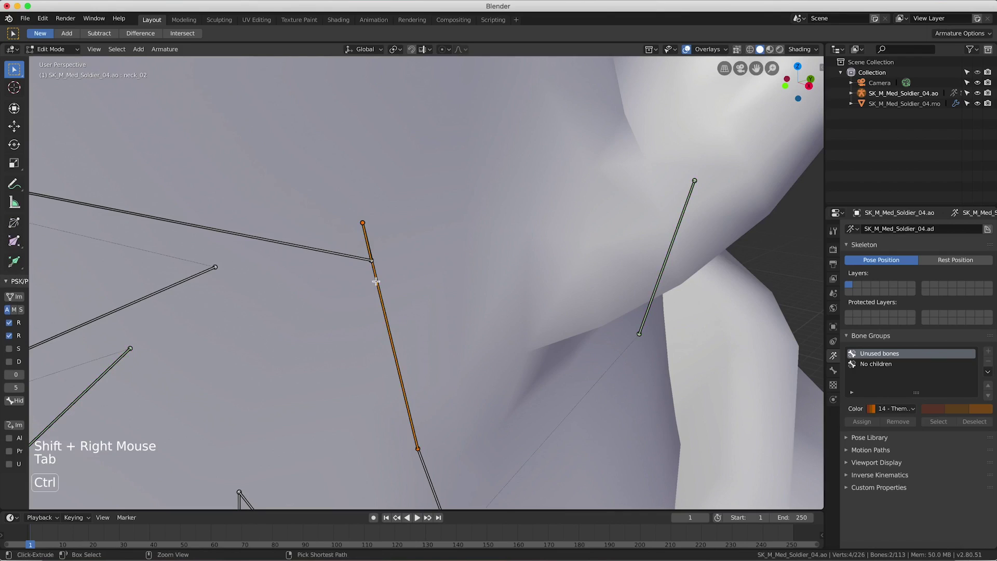
key("ctrl+p")
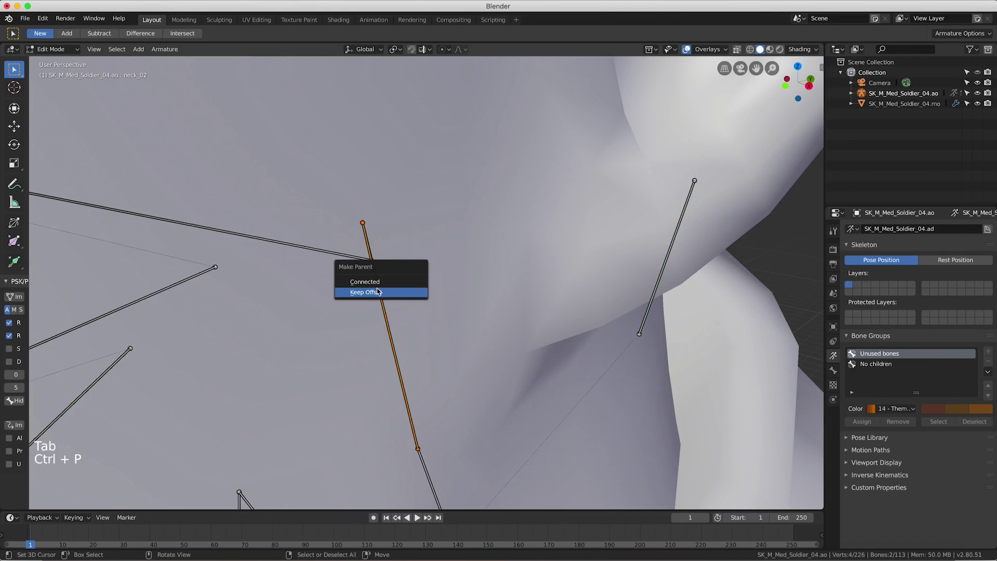
key("Tab")
Test-rotate face and jaw bones to verify the parenting, then return the armature to Object Mode.
key("`")
key("Tab")
scroll("down", 3)
key("Tab")
right_click(435, 428)
scroll("down", 3)
scroll("up", 3)
key("r")
scroll("up", 3)
right_click(343, 296)
key("r")
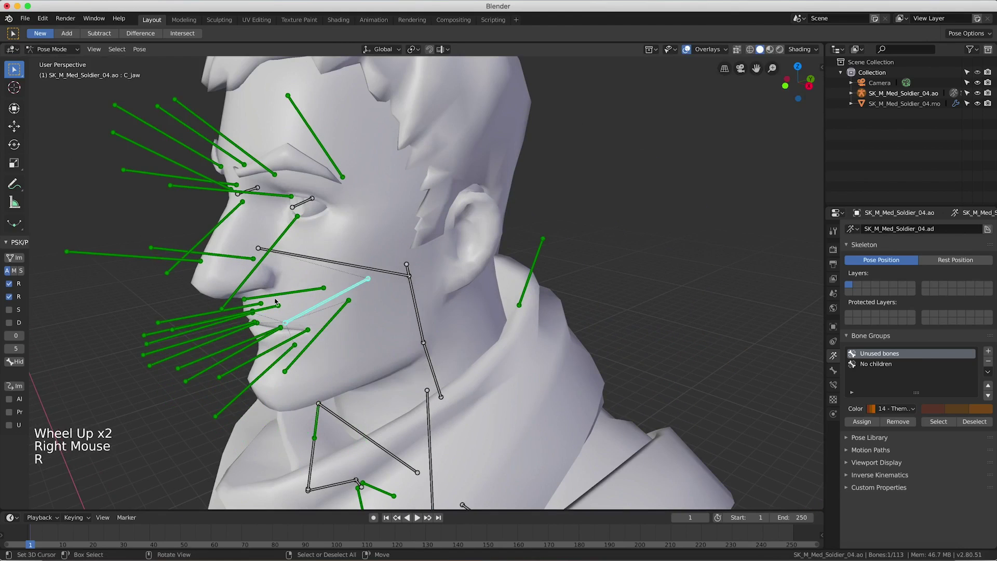
right_click(276, 309)
key("g")
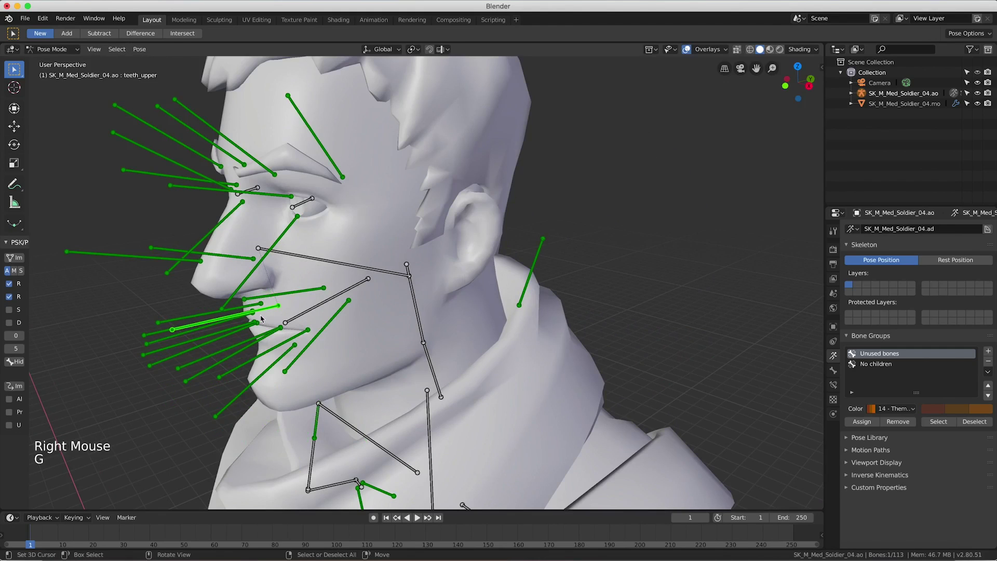
right_click(275, 332)
key("g")
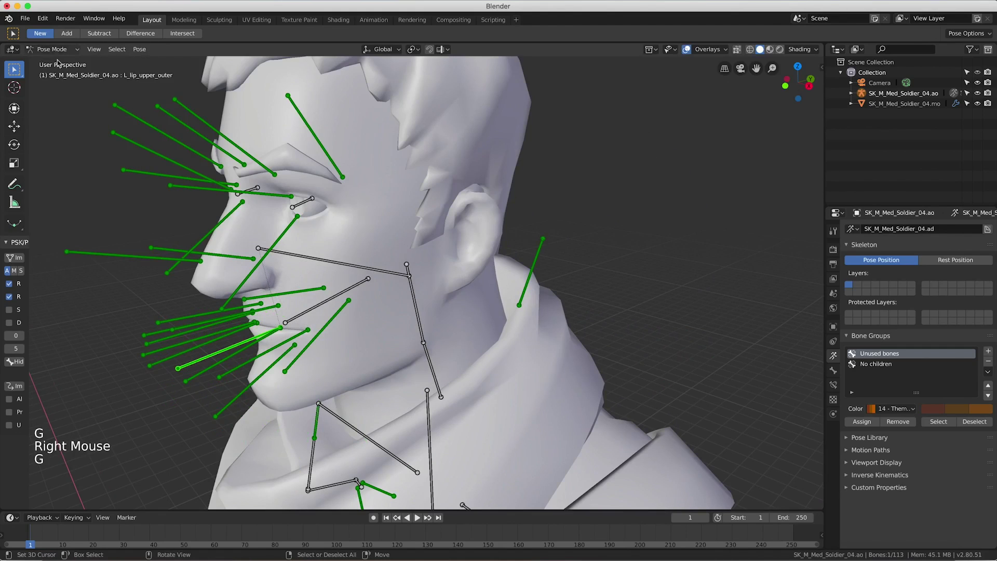
left_click(42, 48)
Switch the viewport to Rendered shading and set the render engine to Cycles.
scroll("down", 3)
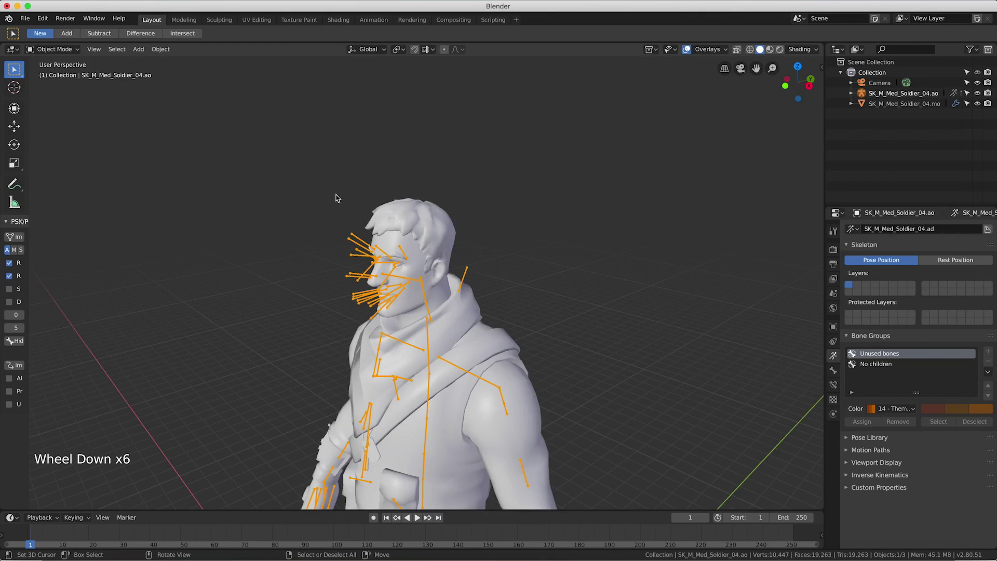
key("z")
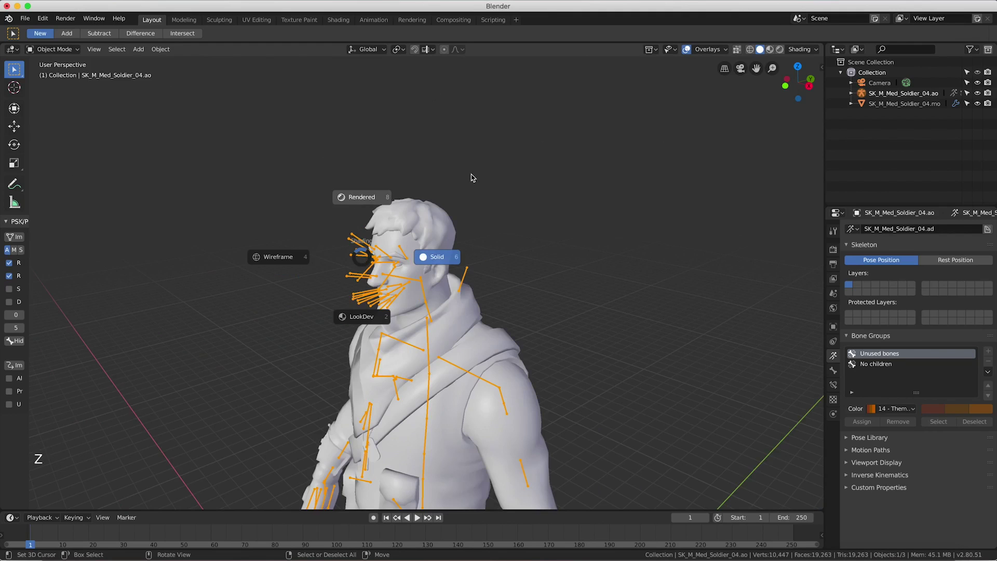
scroll("down", 3)
scroll("down", 3)
scroll("up", 3)
scroll("up", 3)
middle_click(507, 219)
left_click(837, 251)
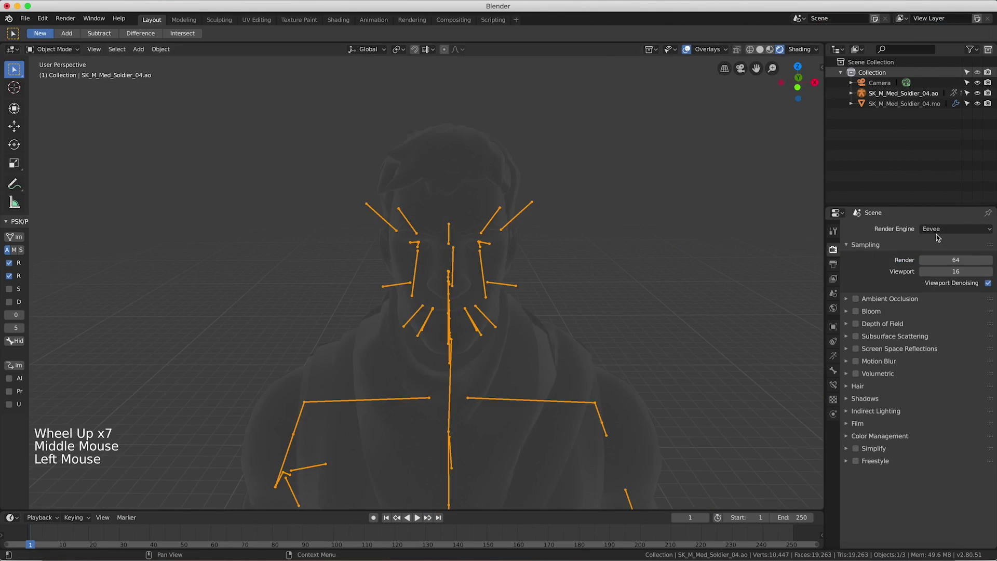
left_click(939, 230)
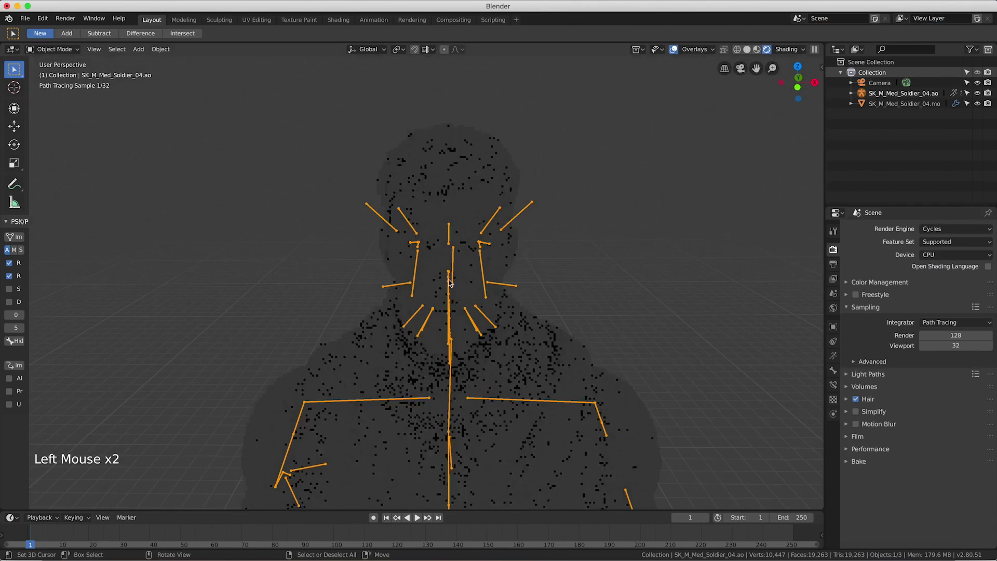
Return the viewport to solid shading, inspect the character from all sides, and start File > Append.
middle_click(611, 300)
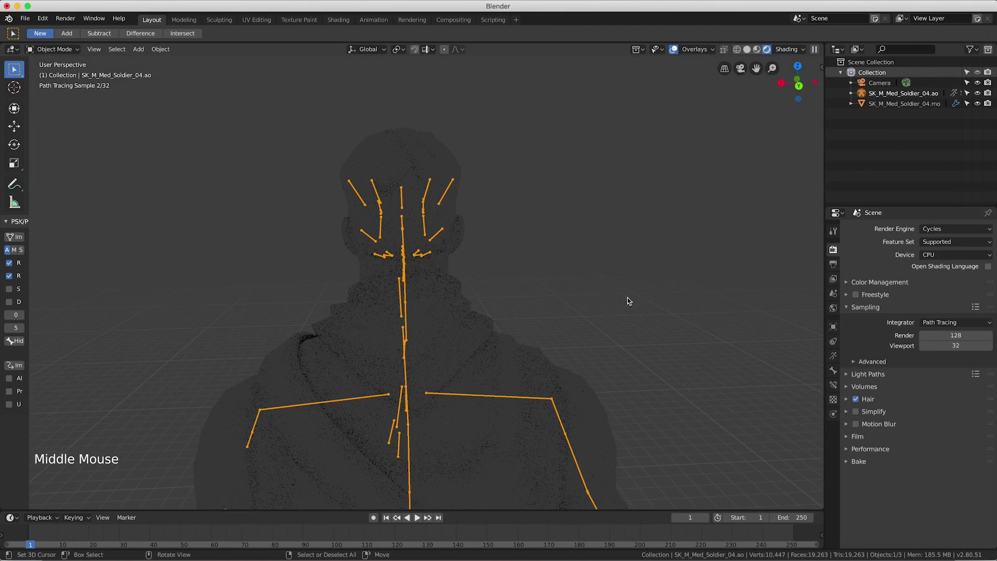
key("z")
middle_click(602, 303)
key("KP_1")
scroll("down", 3)
key("KP_5")
middle_click(520, 361)
scroll("up", 3)
middle_click(482, 258)
scroll("up", 3)
middle_click(489, 243)
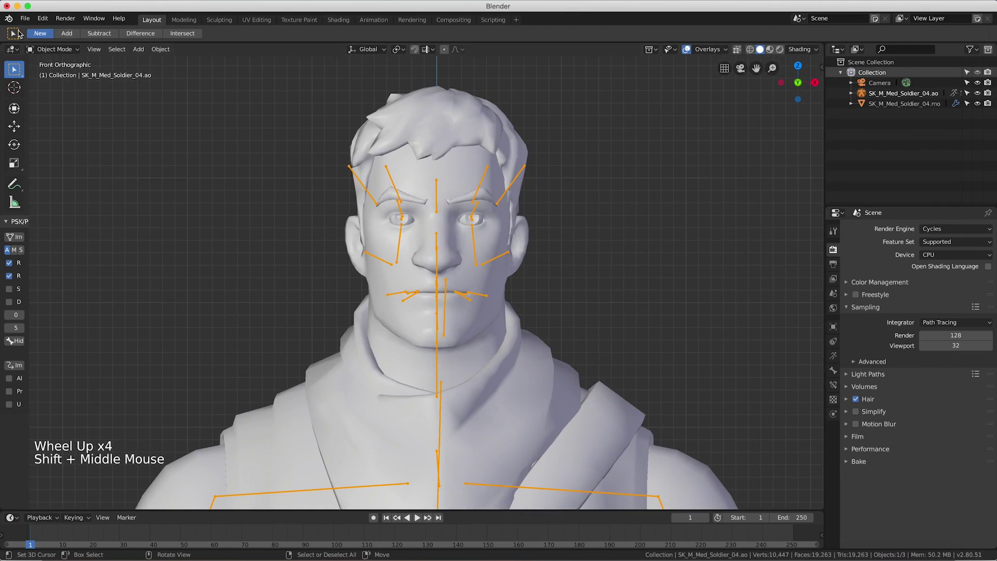
left_click(27, 23)
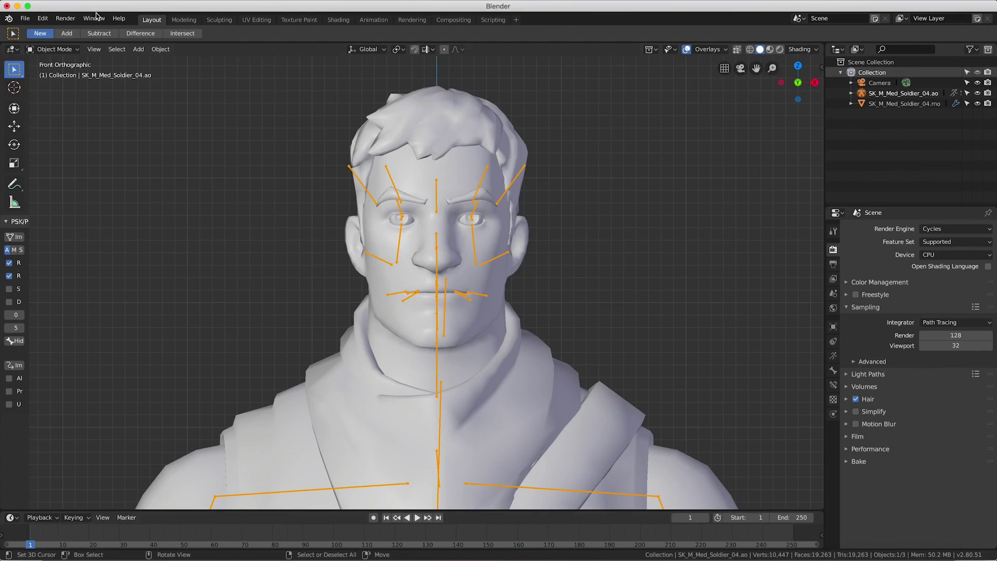
Append the FN Shader material from the library's Material folder and select the soldier body mesh.
left_click(36, 22)
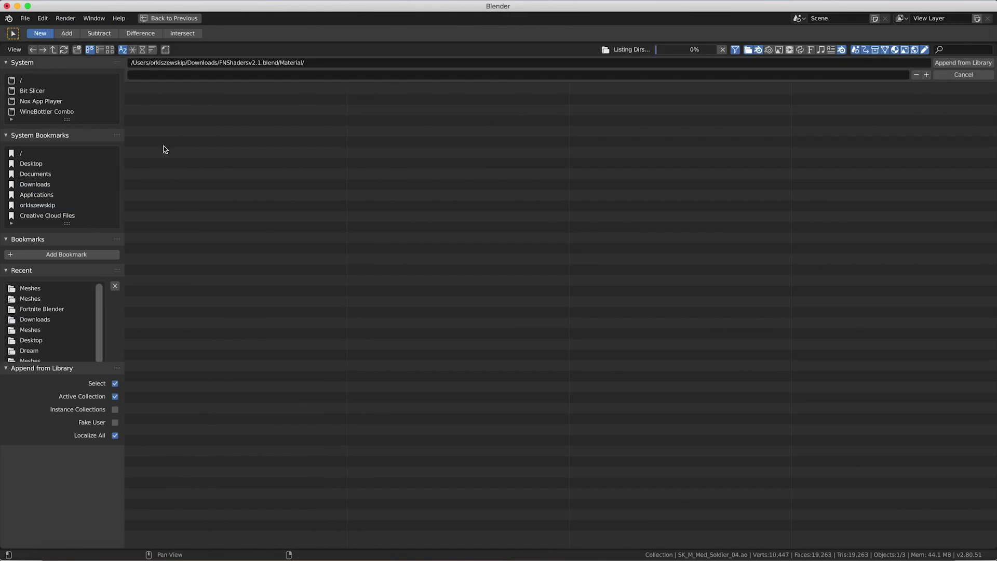
left_click(140, 96)
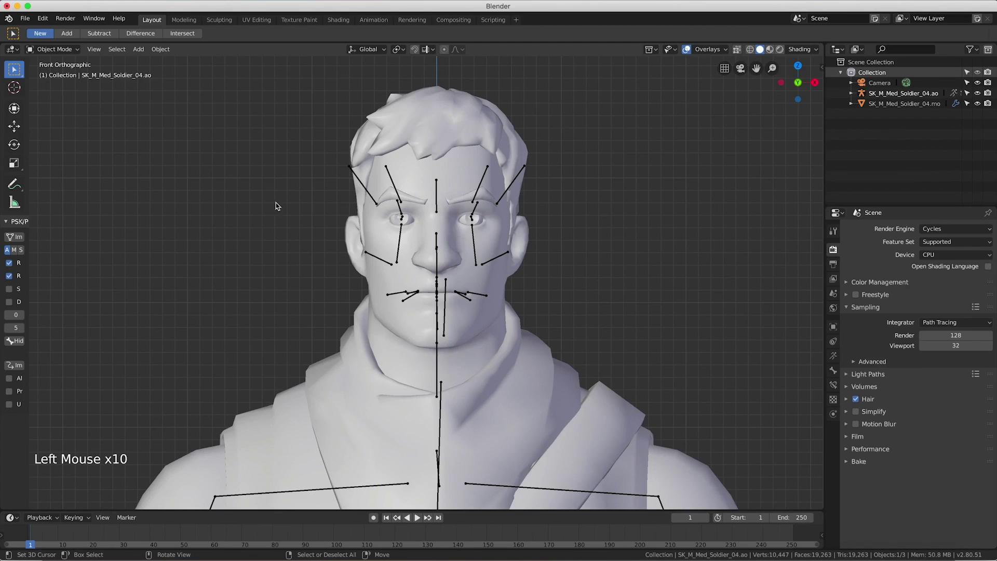
scroll("down", 3)
right_click(396, 190)
right_click(420, 226)
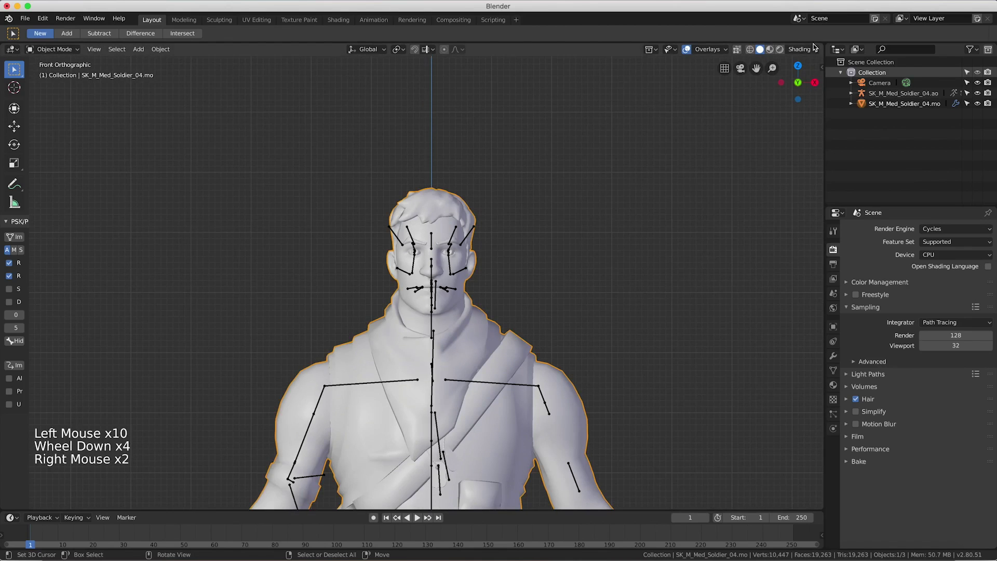
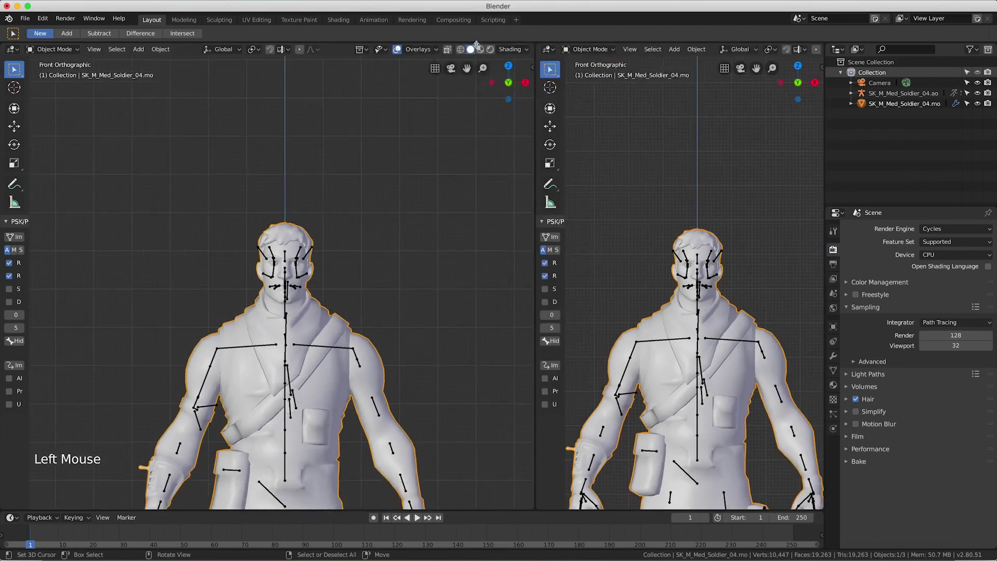
Turn the right area into a Shader Editor and enable nodes on the M_Med_Soldier_04 body material.
left_click(407, 54)
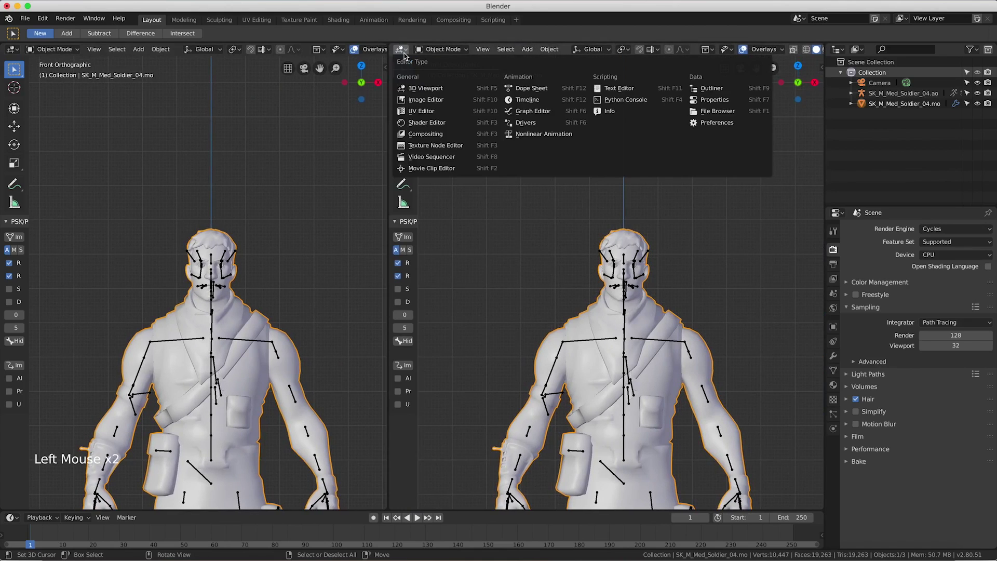
key("n")
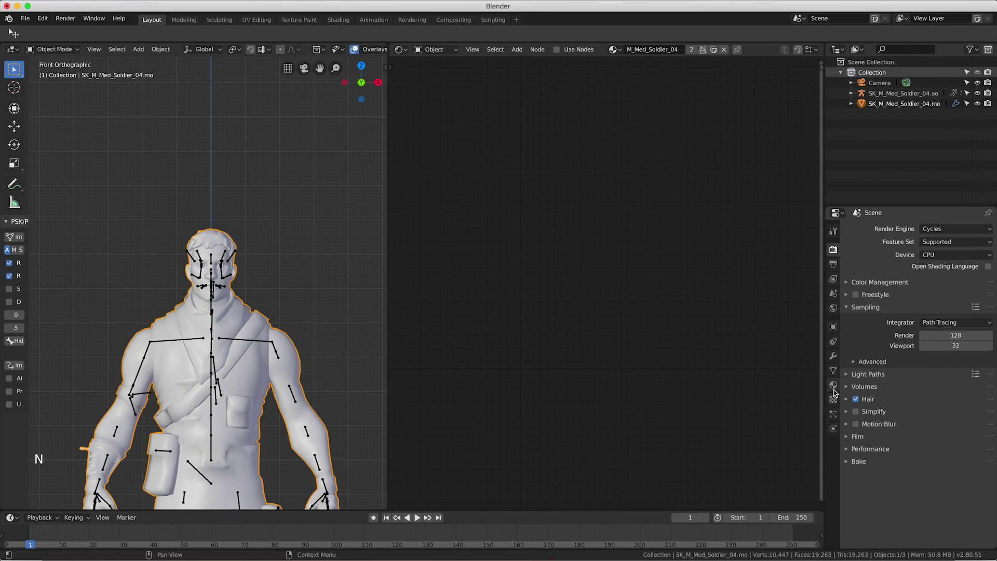
left_click(833, 390)
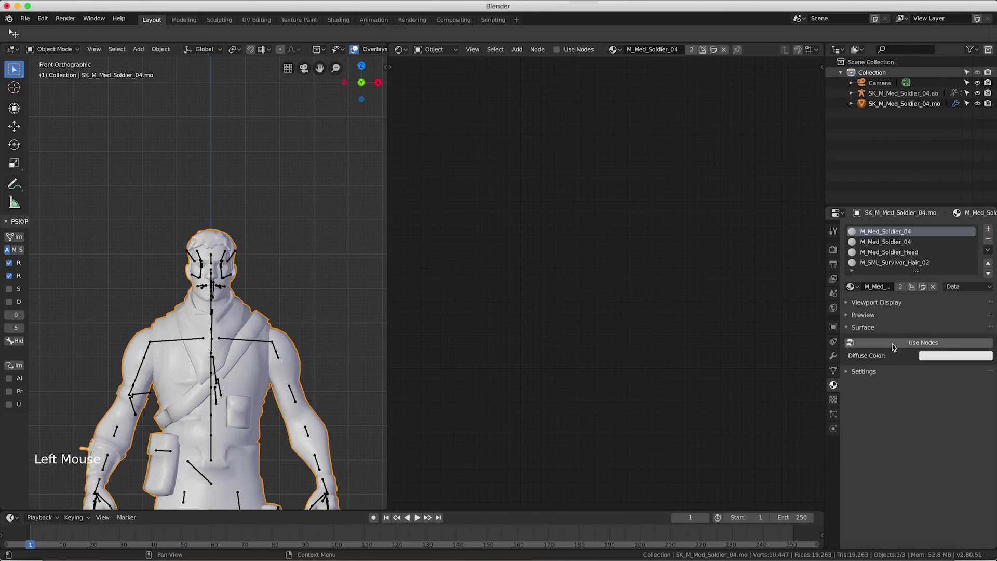
left_click(900, 341)
Delete the default Principled BSDF node and add an FN Shader (Standard) group node.
scroll("up", 3)
middle_click(552, 290)
right_click(583, 252)
key("x")
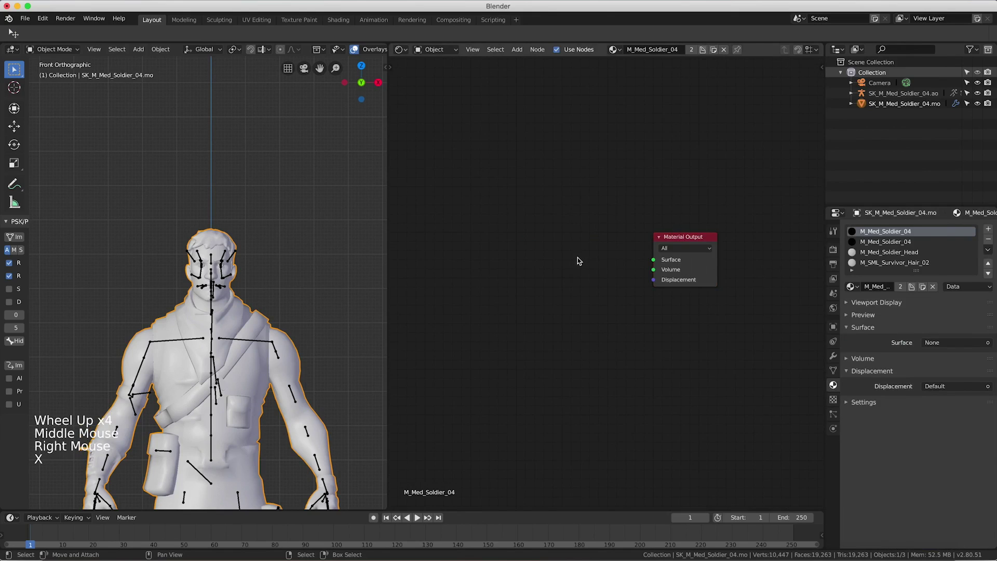
key("shift+a")
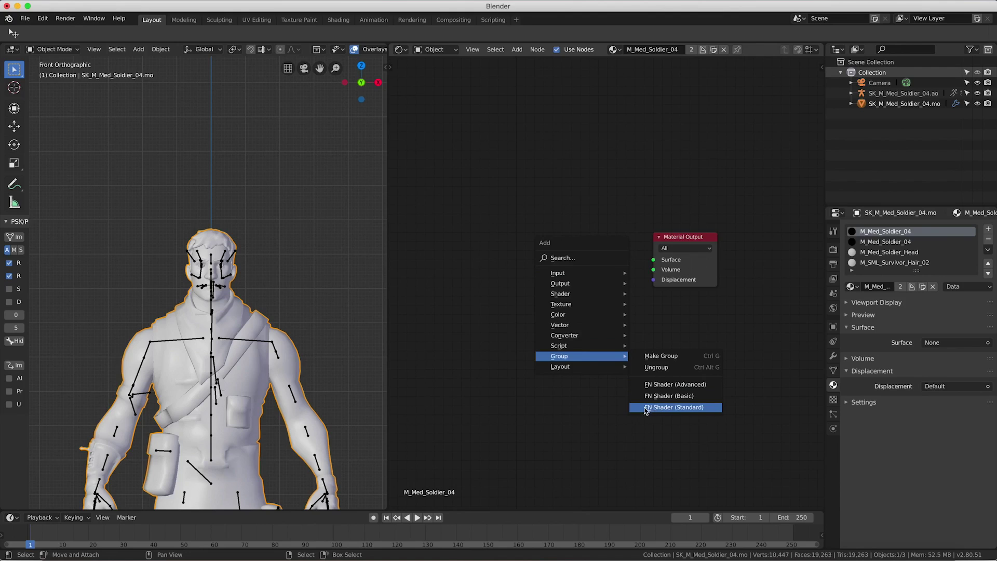
scroll("up", 3)
Link the FN Shader to Material Output and add three Image Texture nodes beside it.
left_click(613, 161)
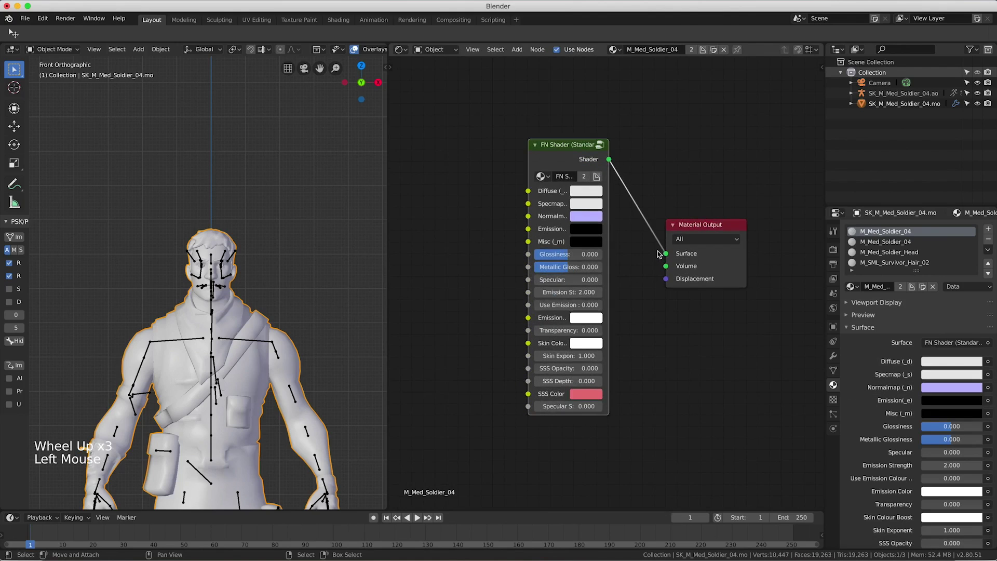
middle_click(525, 227)
key("shift+a")
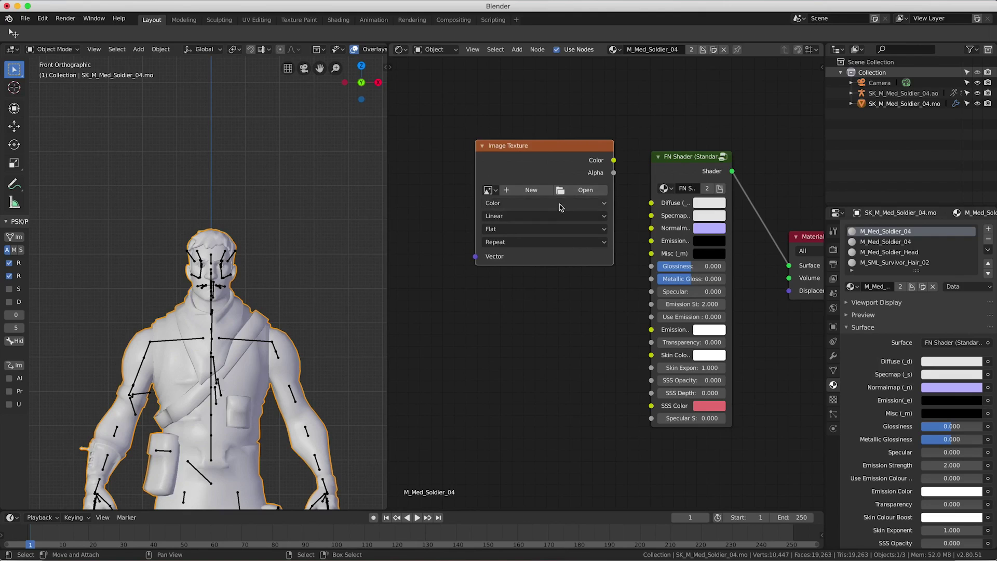
key("shift+d")
key("shift+d")
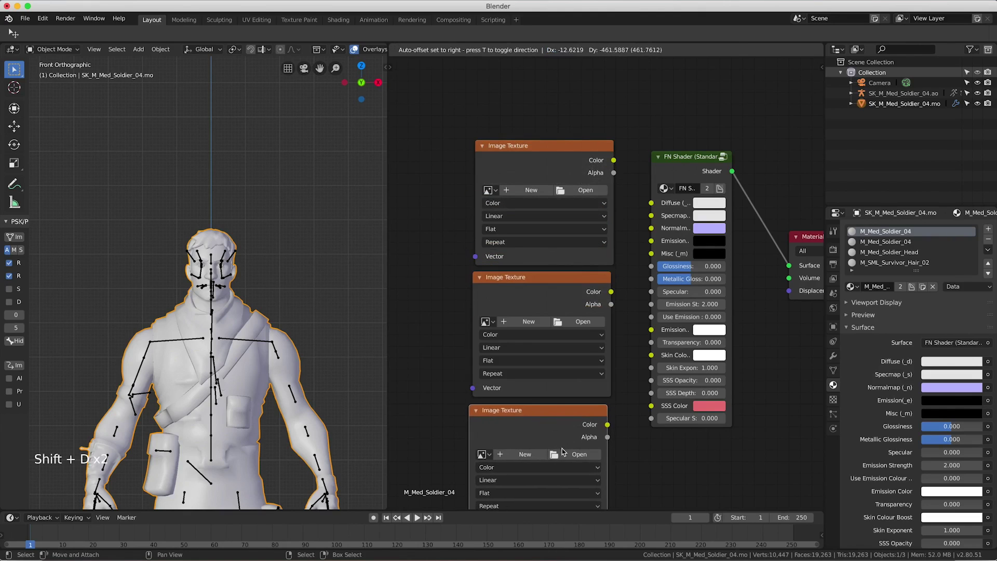
middle_click(559, 374)
Set the second and third image nodes to Non-Color Data and wire the colours to Diffuse, Specmap and Normalmap.
left_click(539, 307)
middle_click(535, 373)
left_click(527, 398)
middle_click(602, 233)
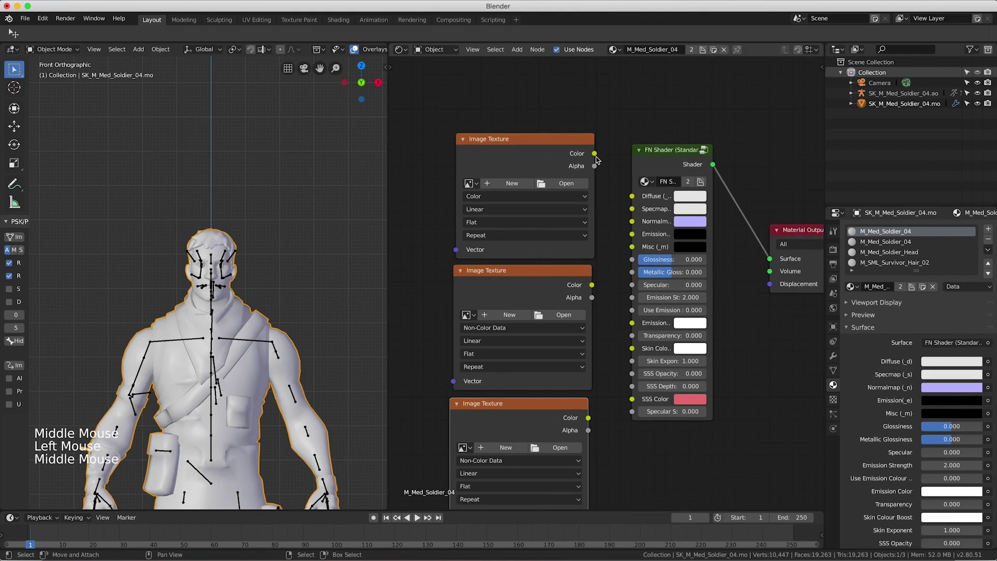
left_click(612, 172)
left_click(596, 283)
left_click(597, 281)
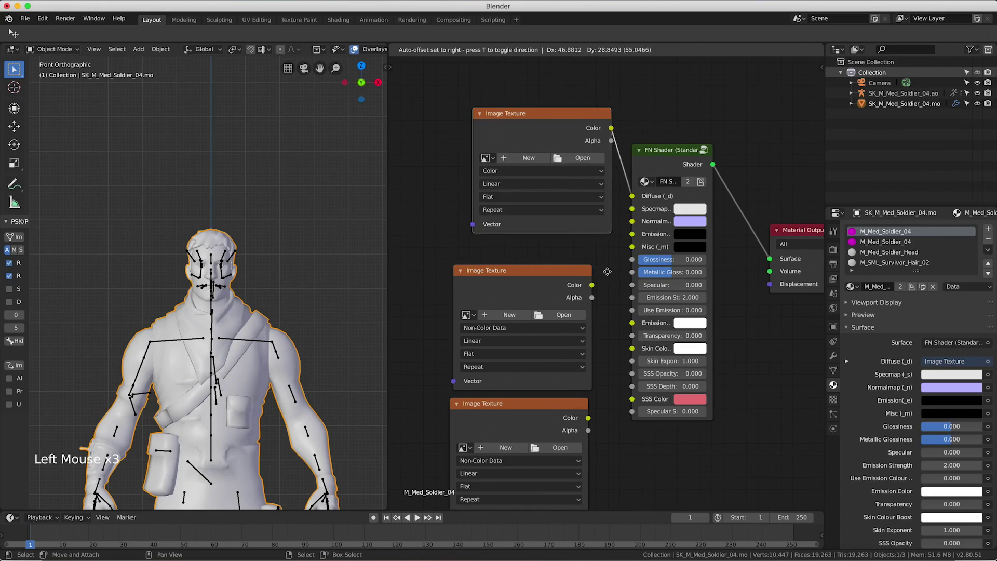
left_click(594, 289)
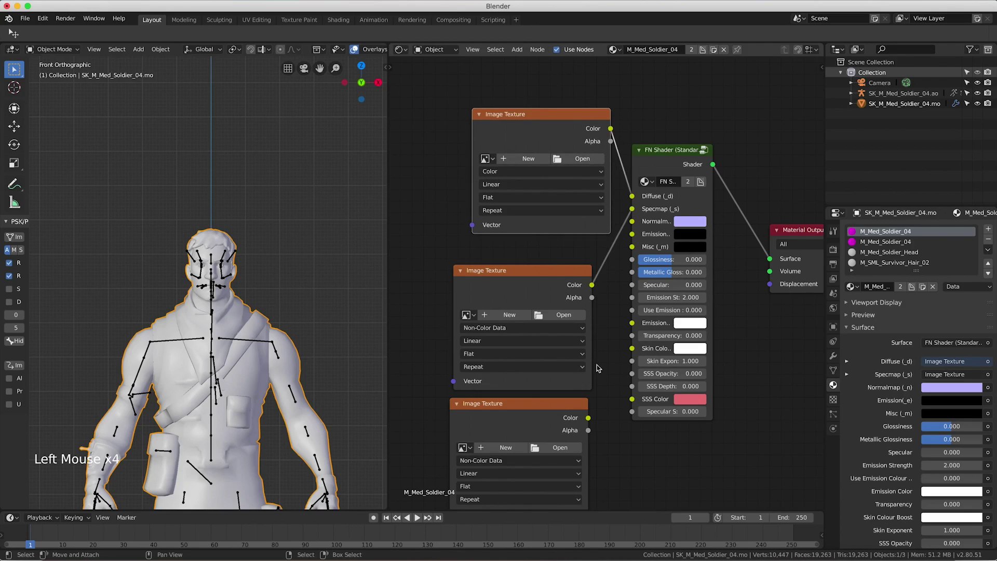
left_click(596, 418)
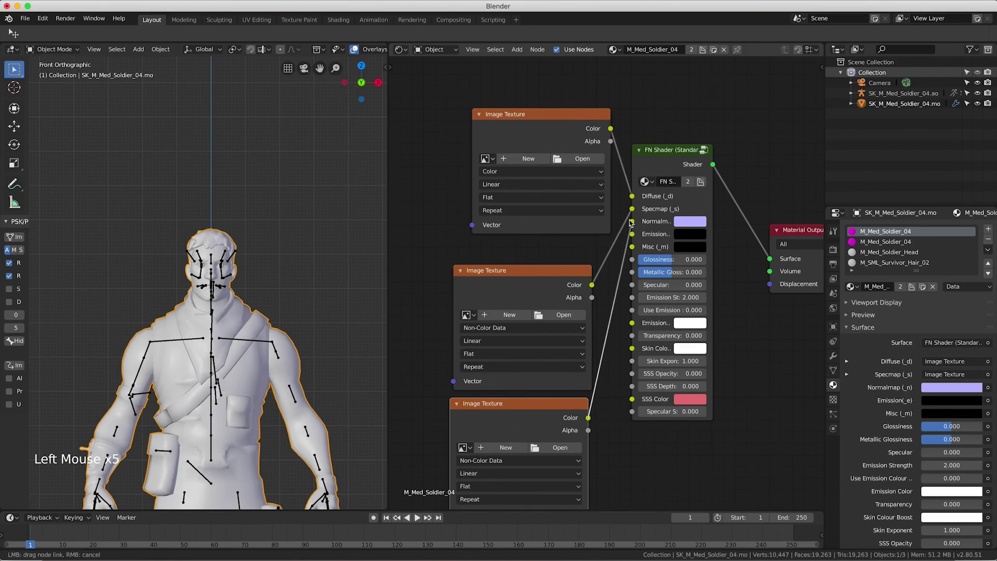
Load M_Med_Soldier_Body_01_C.tga into the first image node and check the textured body in the viewport.
left_click(561, 125)
left_click(573, 171)
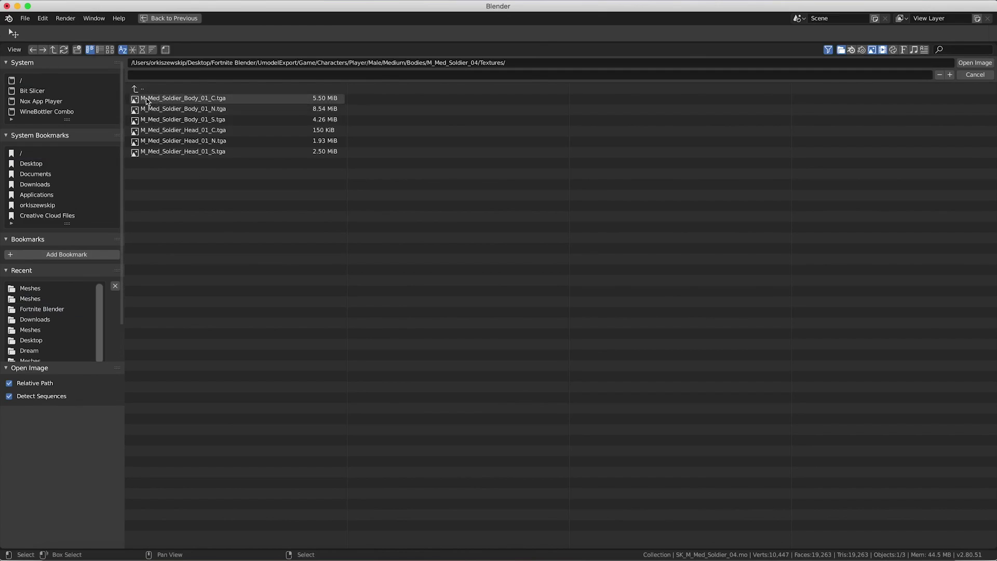
left_click(185, 103)
scroll("down", 3)
scroll("up", 3)
key("z")
scroll("up", 3)
middle_click(231, 252)
scroll("up", 3)
middle_click(225, 199)
scroll("down", 3)
scroll("down", 3)
middle_click(253, 202)
middle_click(264, 209)
middle_click(235, 219)
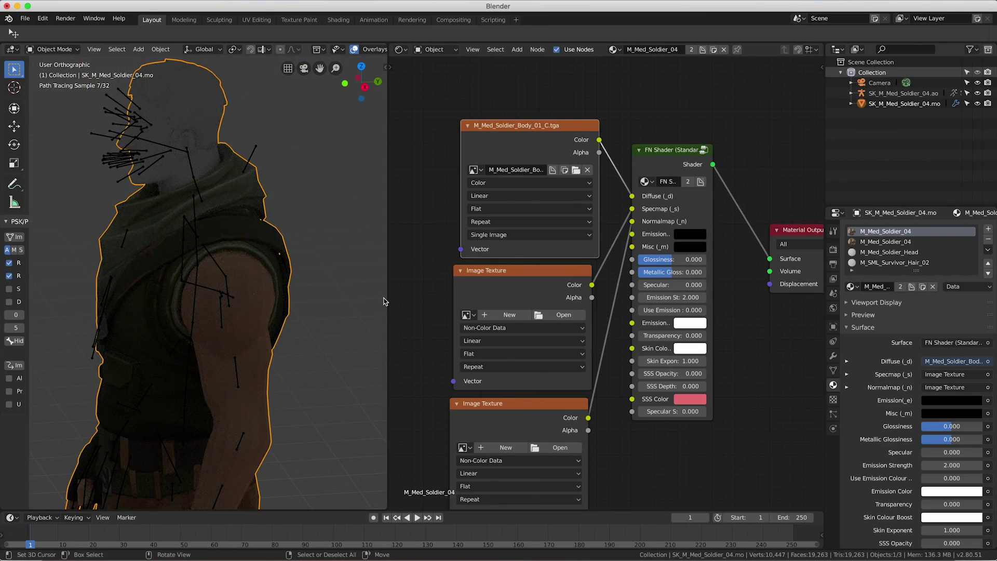
Load Body_01_S.tga and Body_01_N.tga into the second and third nodes and inspect the textured arm.
left_click(551, 322)
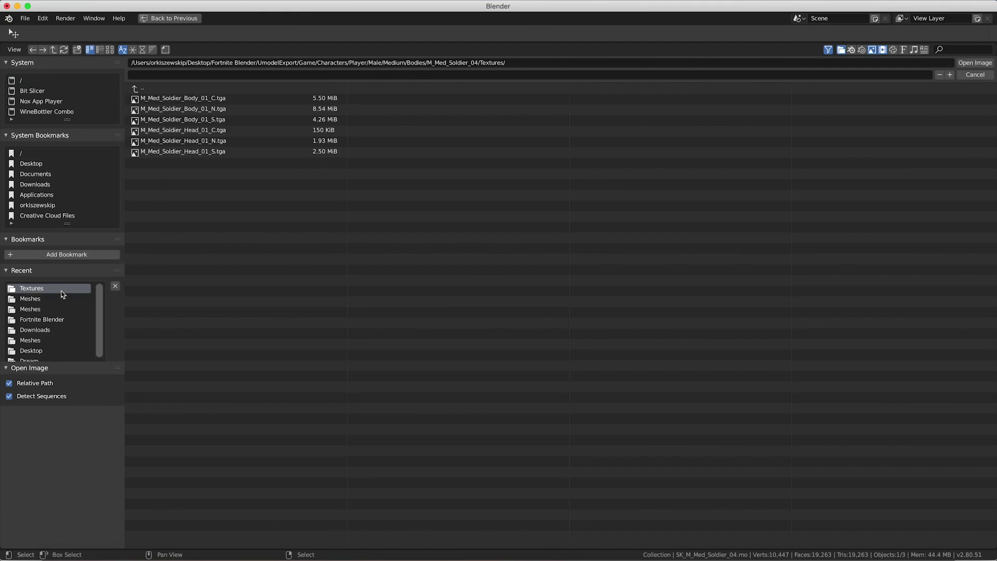
left_click(252, 121)
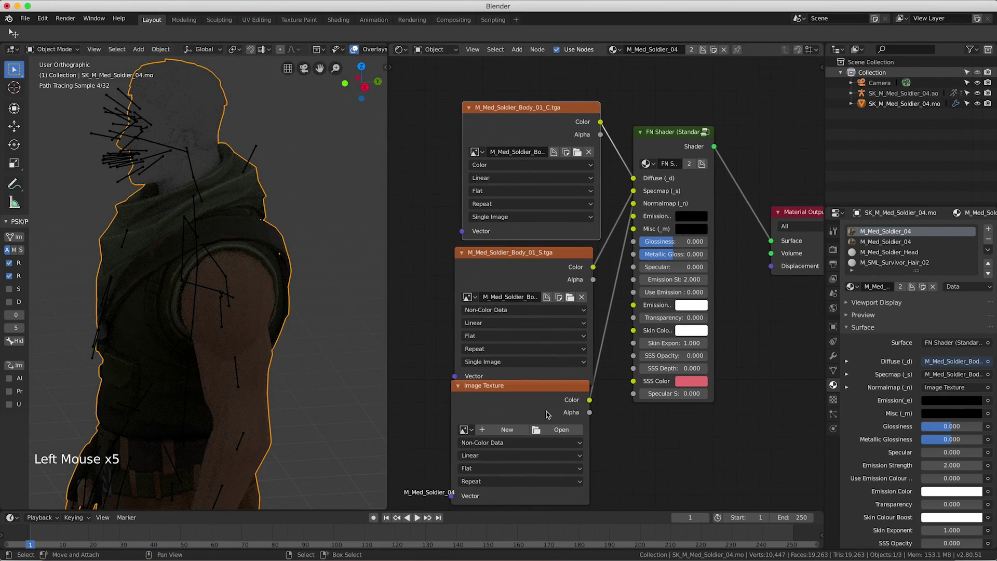
left_click(565, 429)
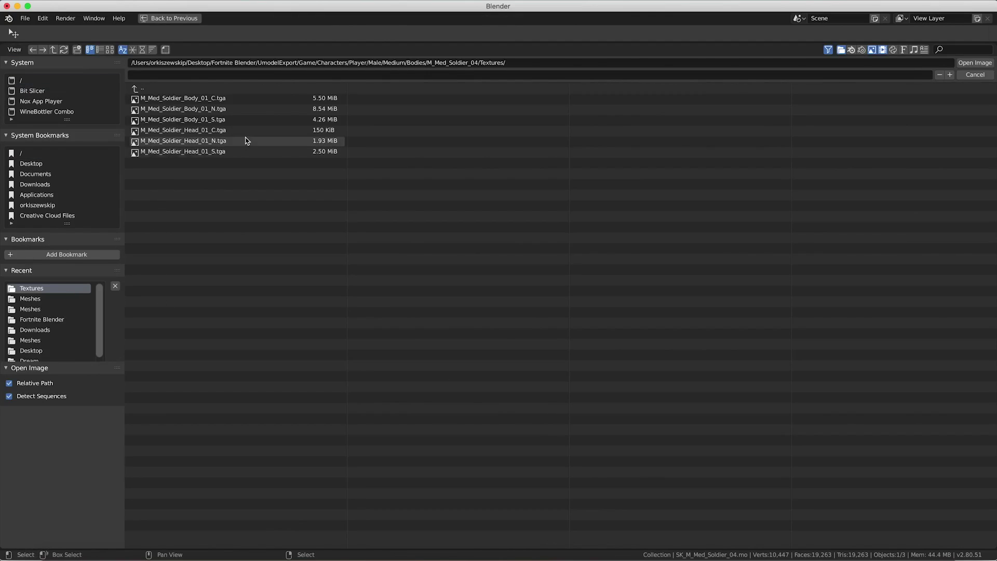
left_click(236, 108)
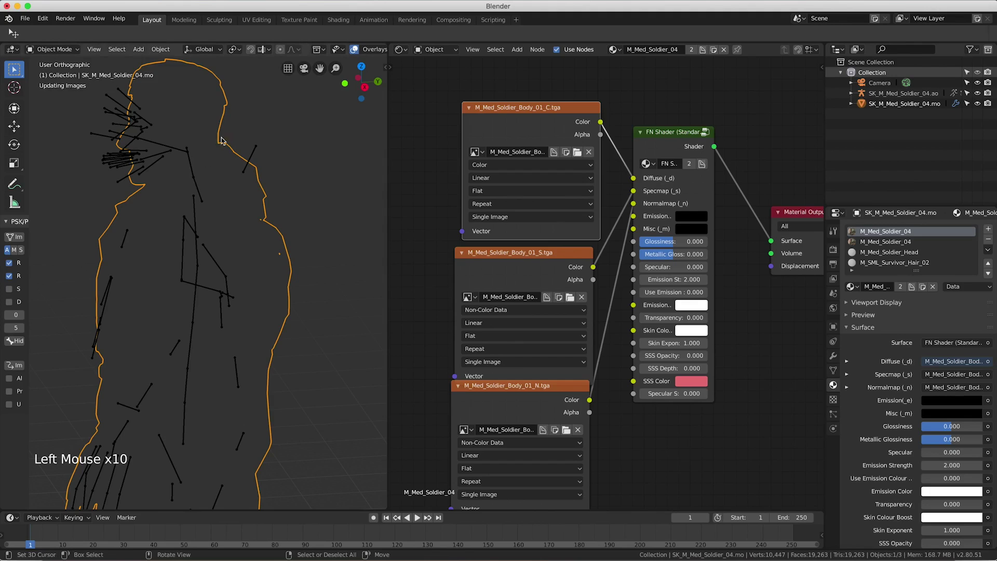
middle_click(214, 201)
middle_click(260, 206)
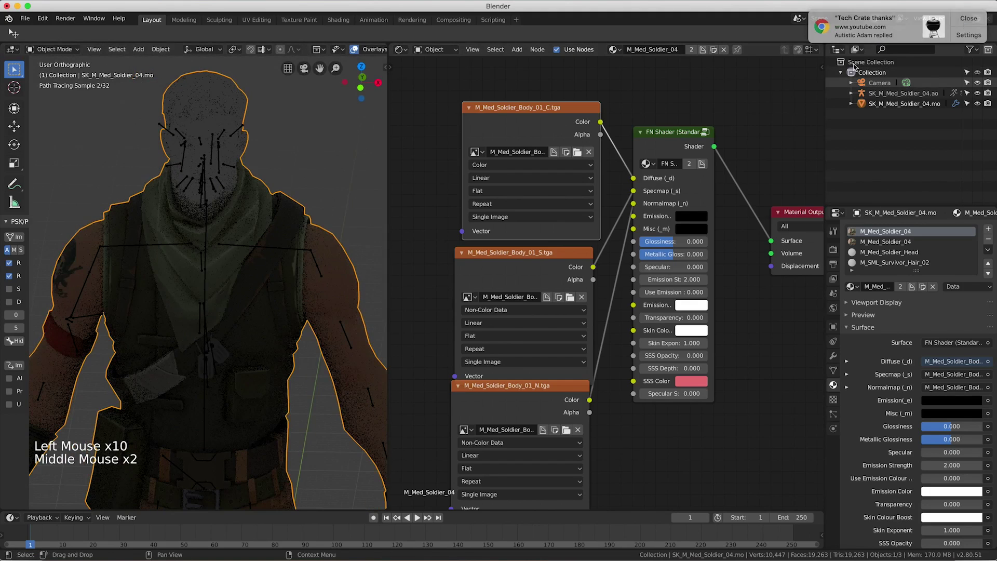
middle_click(296, 244)
scroll("down", 3)
Copy the body node setup into M_Med_Soldier_Head, enabling nodes and replacing its Principled BSDF.
key("a")
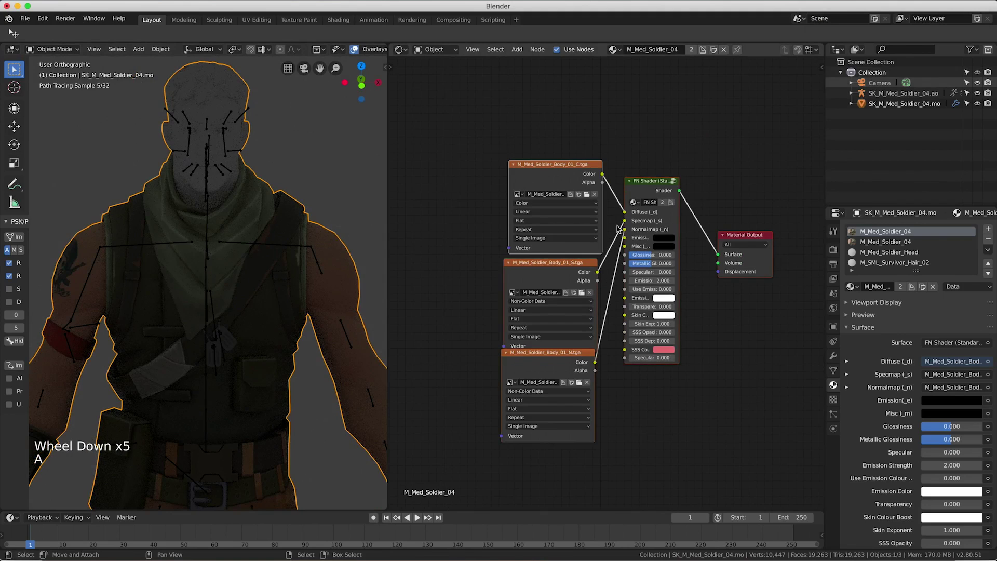
key("ctrl+c")
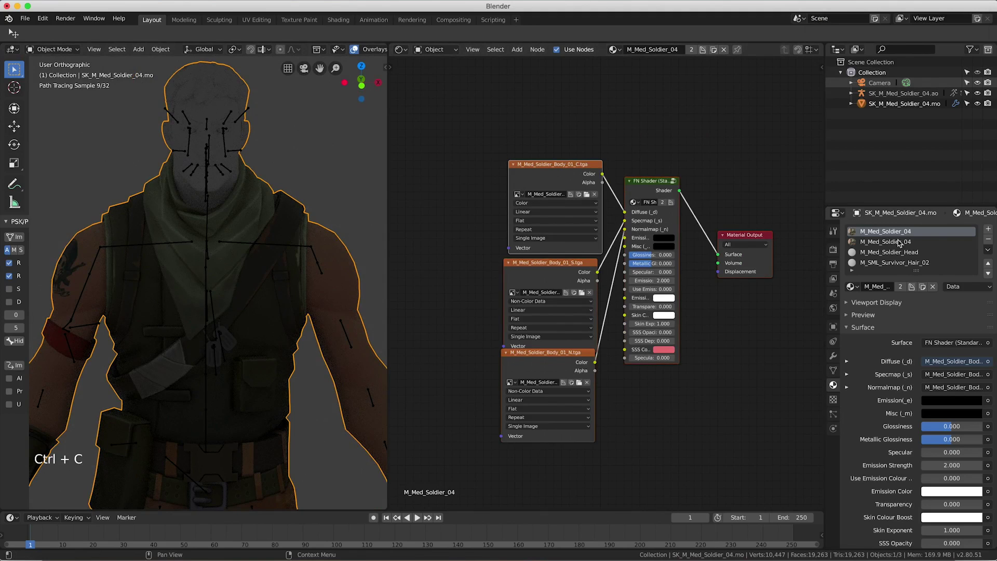
left_click(899, 251)
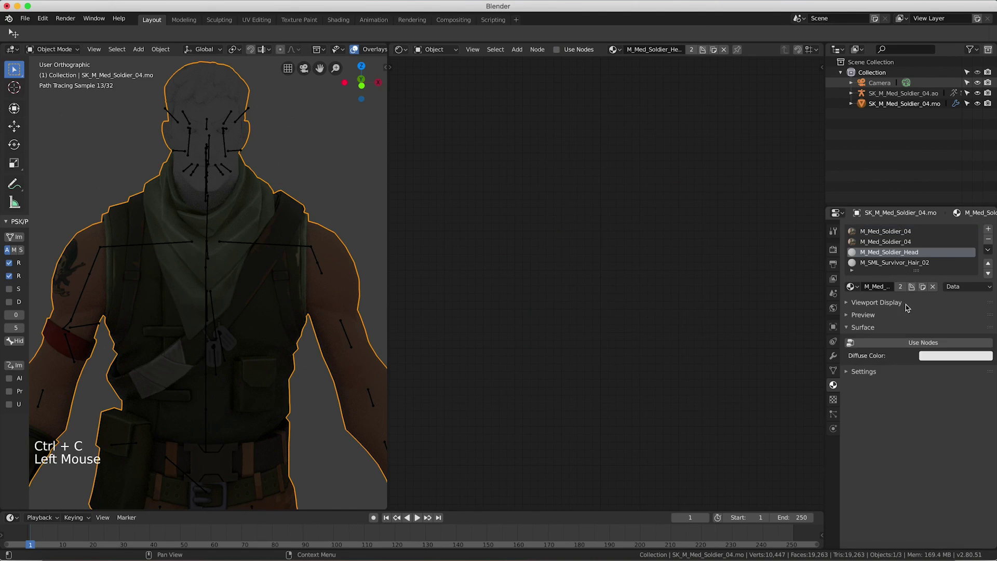
left_click(917, 341)
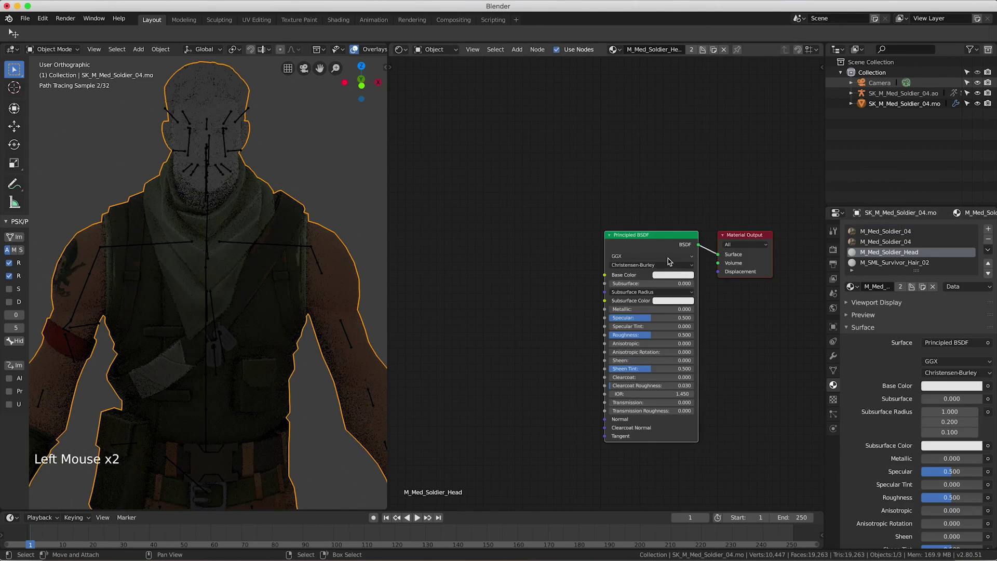
key("x")
key("ctrl+v")
Load the Head_01 colour and specular textures into the head material's image nodes.
scroll("up", 3)
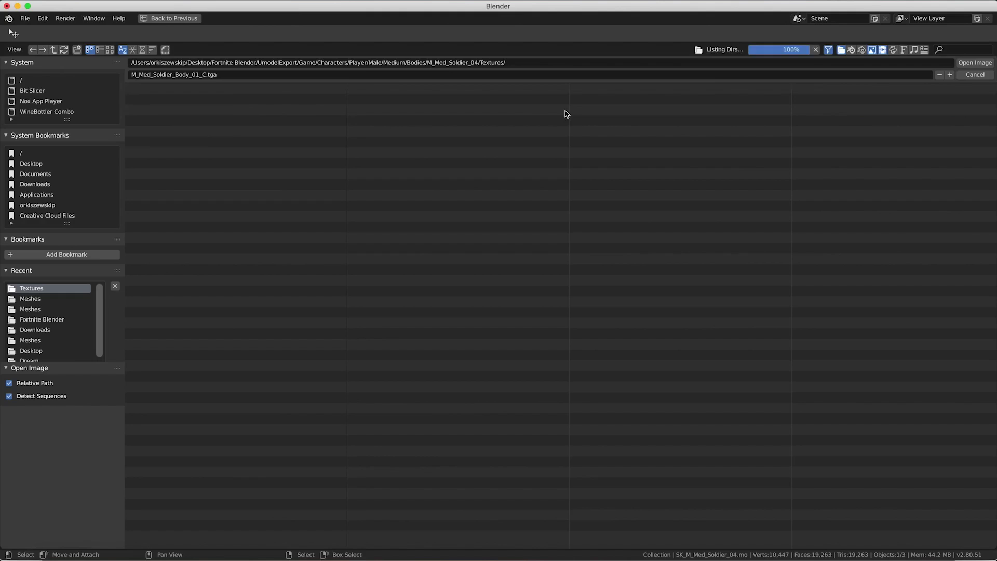
left_click(222, 132)
scroll("up", 3)
middle_click(608, 229)
left_click(556, 307)
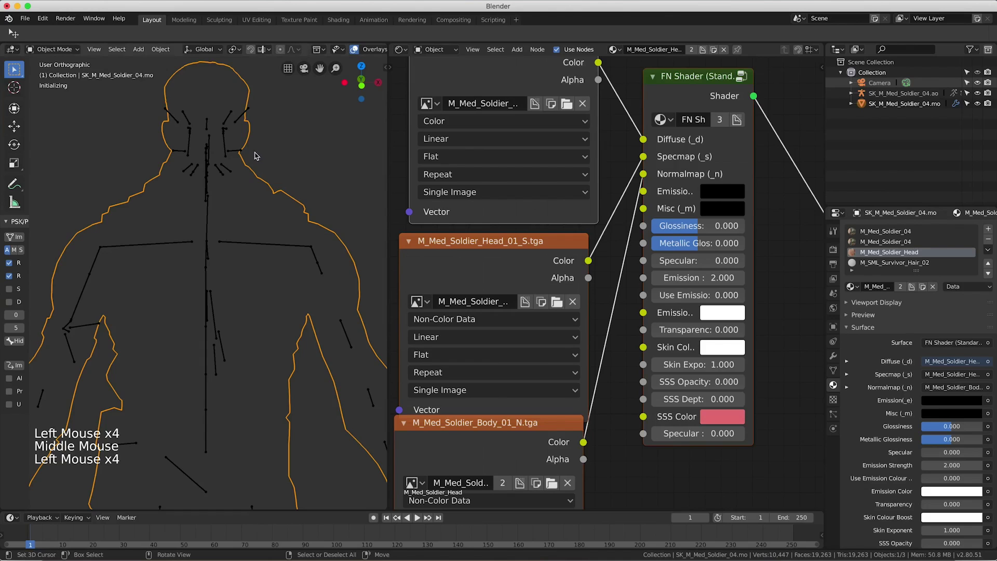
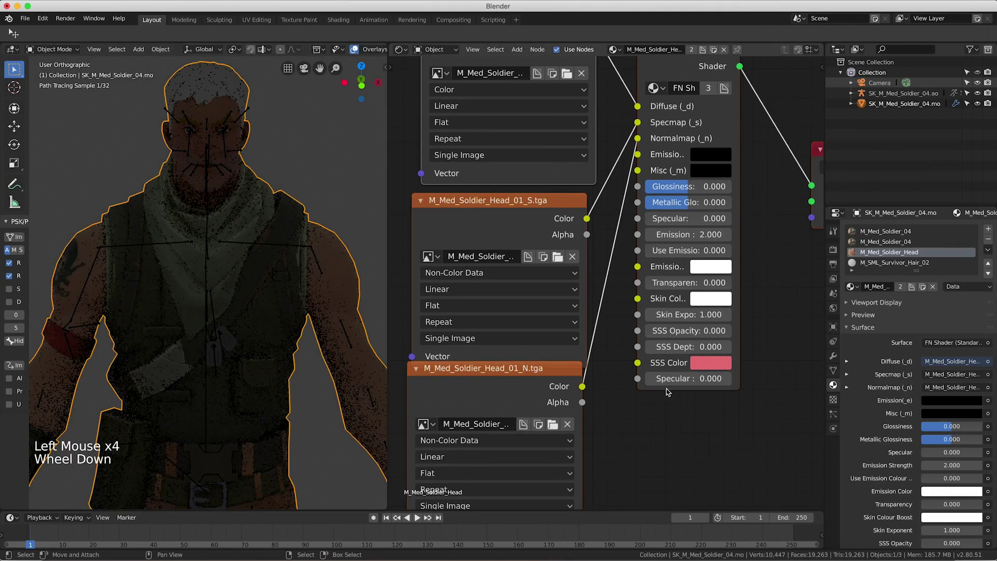
Load the Head_01 normal texture, then switch to M_SML_Survivor_Hair_02 and enable its nodes.
scroll("down", 3)
middle_click(217, 252)
scroll("up", 3)
middle_click(195, 257)
middle_click(195, 237)
scroll("up", 3)
left_click(903, 289)
left_click(898, 336)
left_click(894, 344)
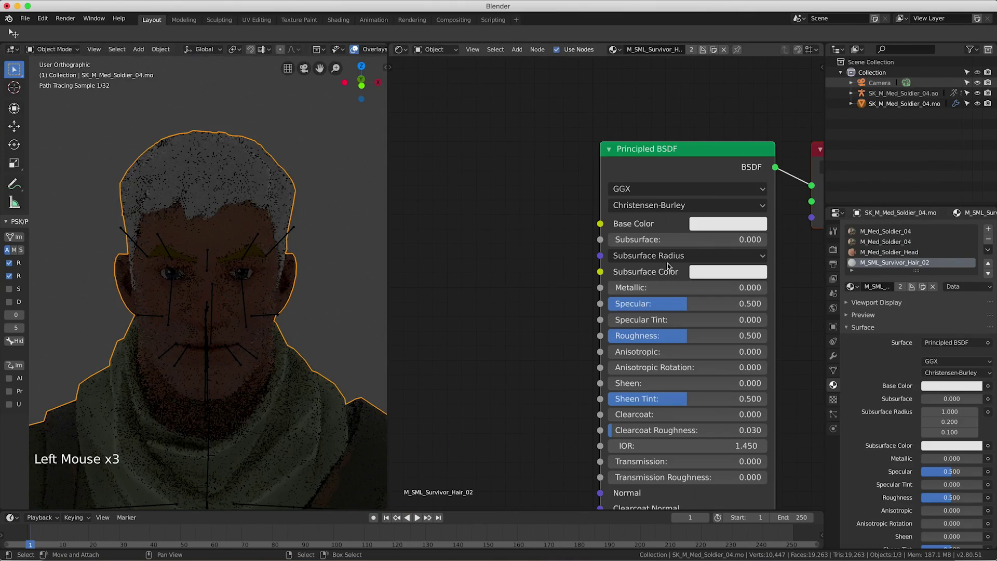
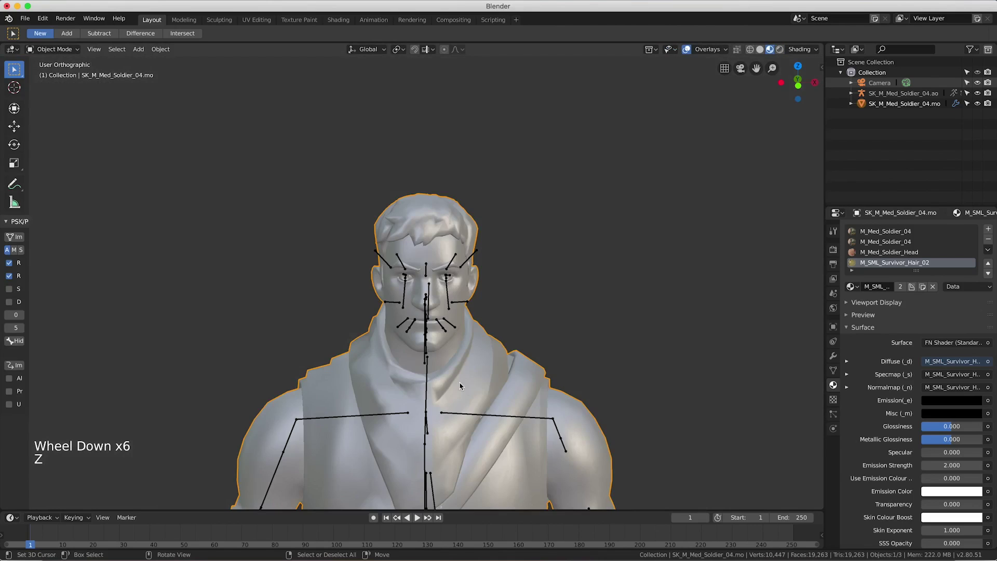
Show the fully textured soldier with blond hair in LookDev shading and select the armature.
right_click(451, 295)
left_click(58, 52)
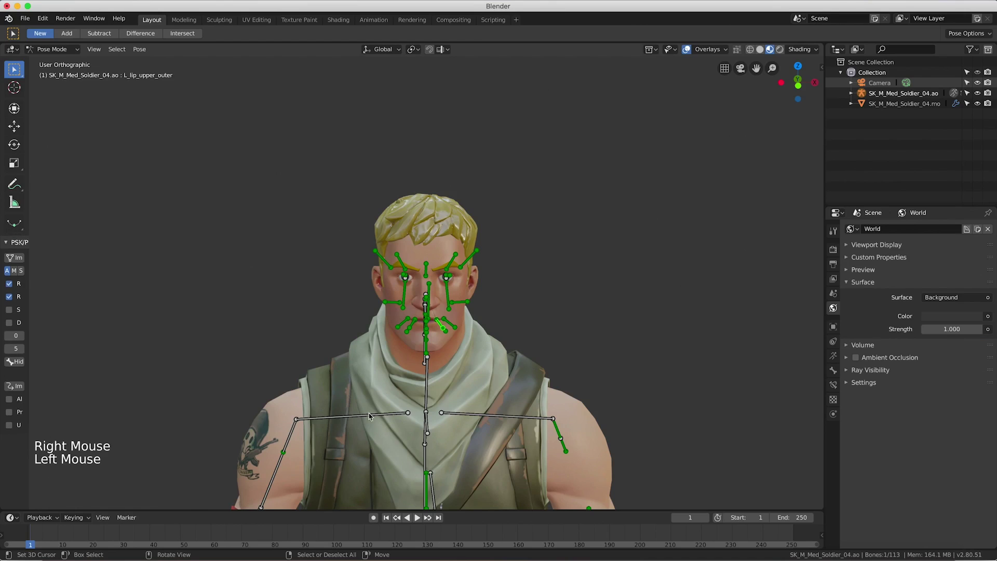
right_click(292, 437)
middle_click(316, 423)
scroll("down", 3)
Test-rotate an arm bone in Pose Mode, then select all bones of the armature.
key("r")
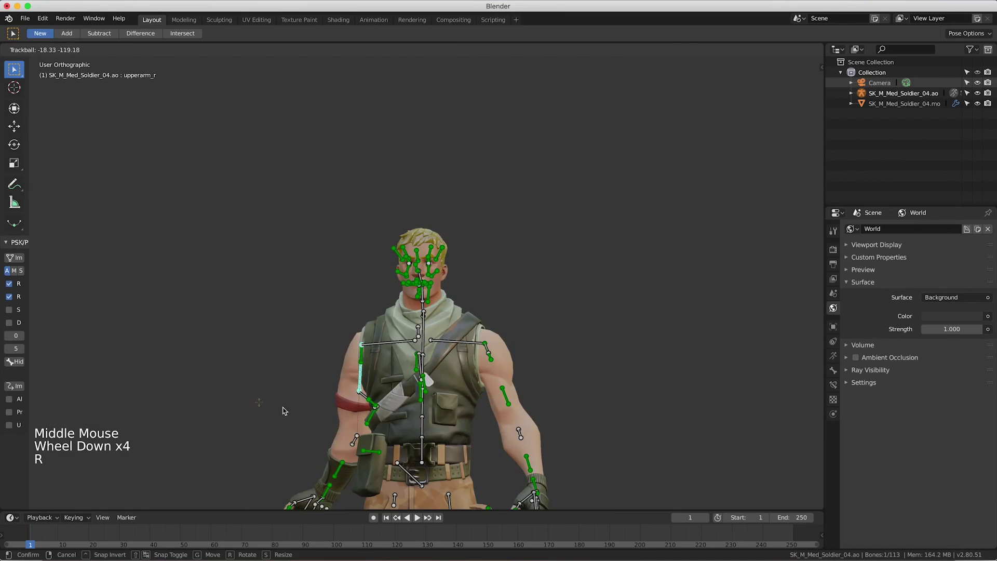
key("KP_1")
key("r")
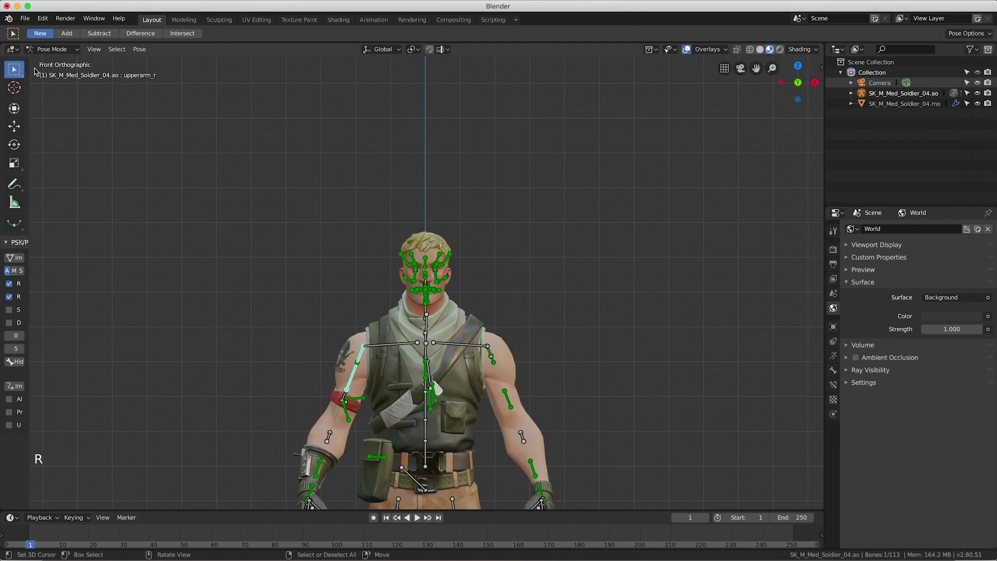
left_click(38, 55)
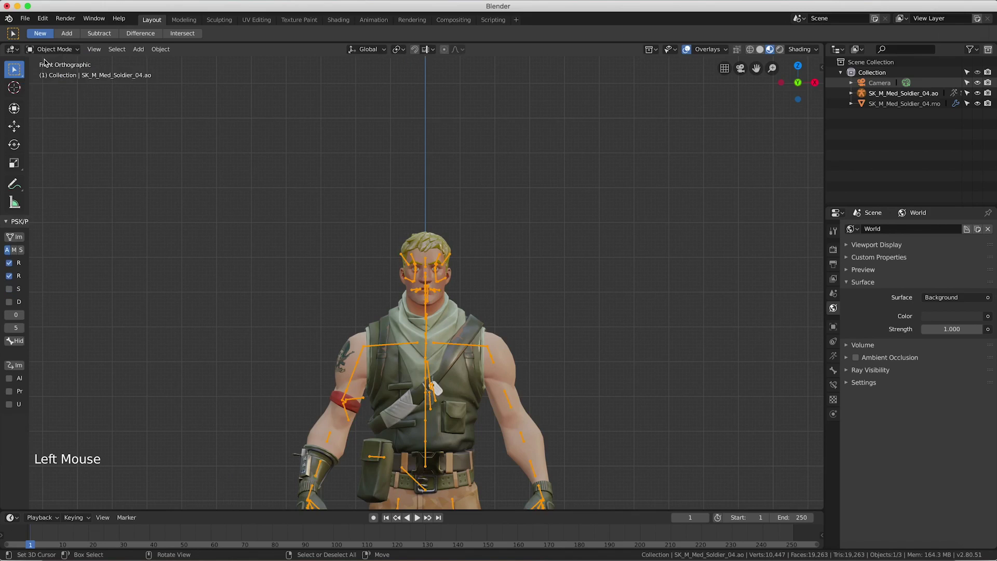